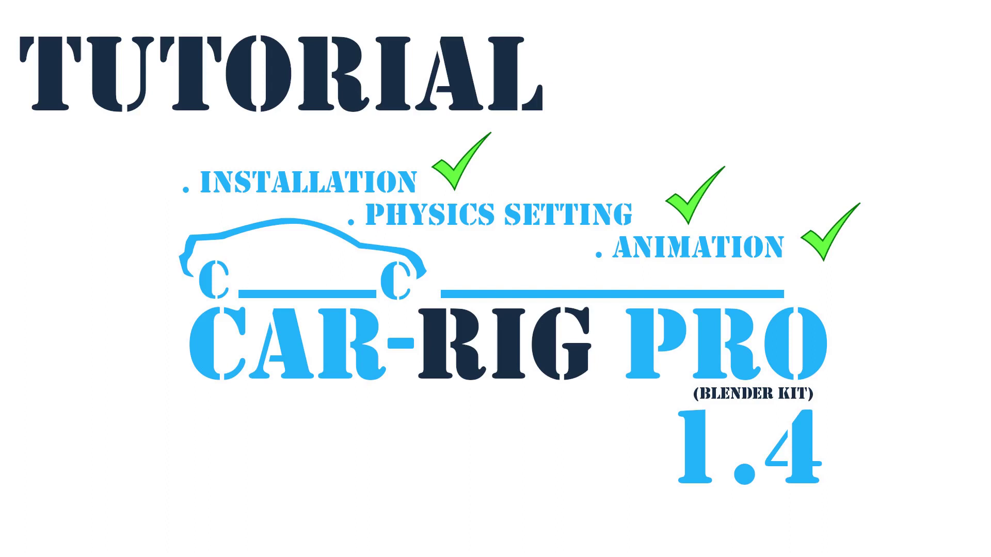
# Step: Expand the Car-Rig Pro 1.4 Optimized collection in the Outliner while orbiting around the SUV
pyautogui.middleClick(805, 69)
pyautogui.click(805, 69)
pyautogui.middleClick(517, 273)
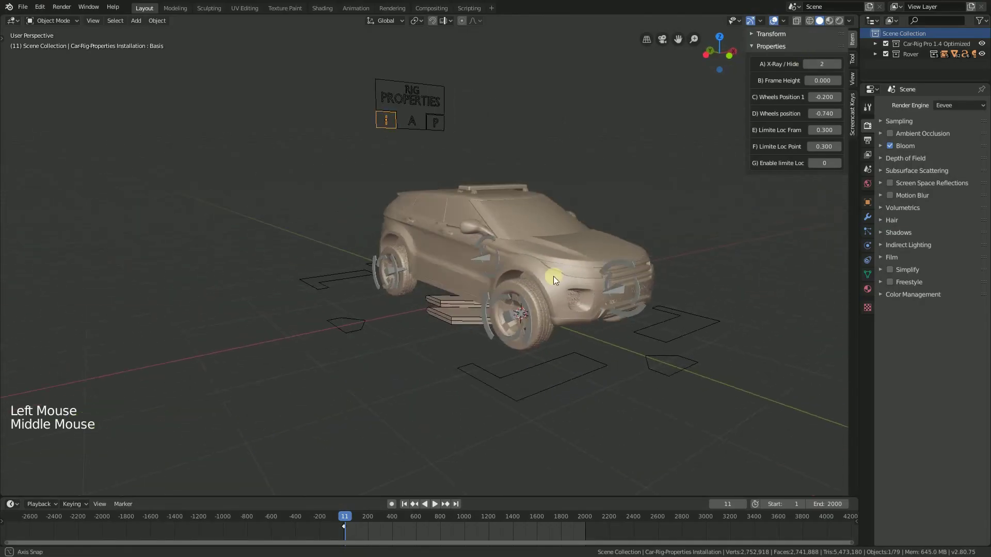
pyautogui.click(839, 69)
pyautogui.middleClick(559, 243)
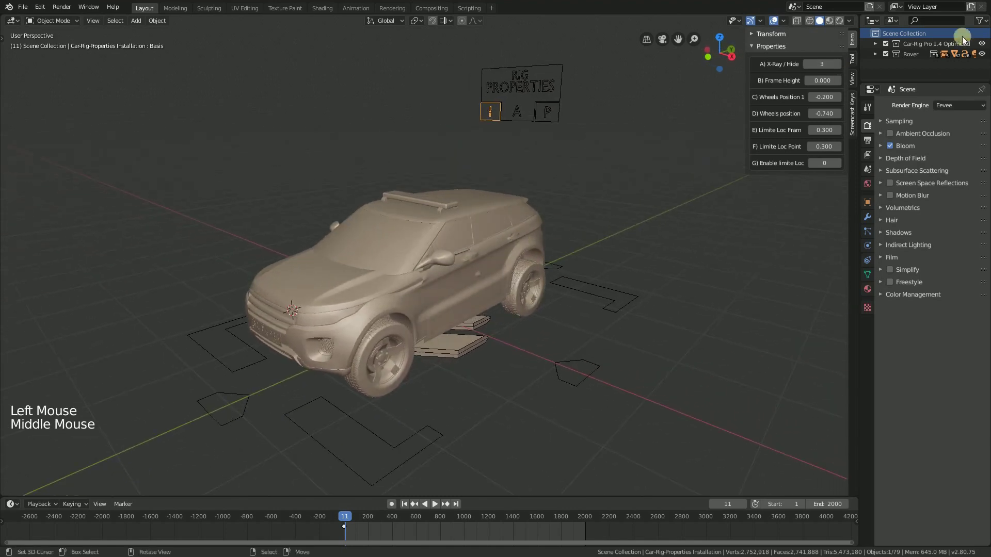
pyautogui.click(877, 48)
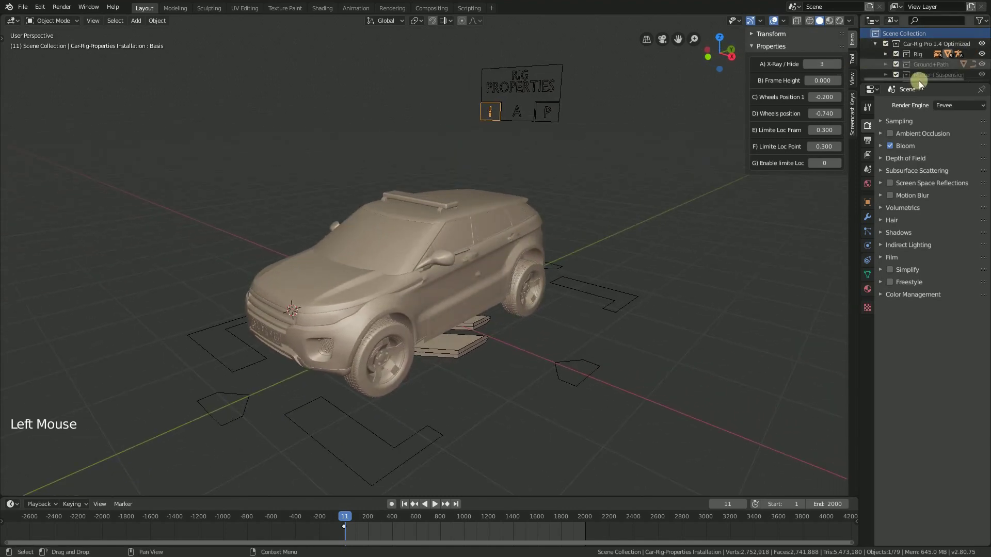
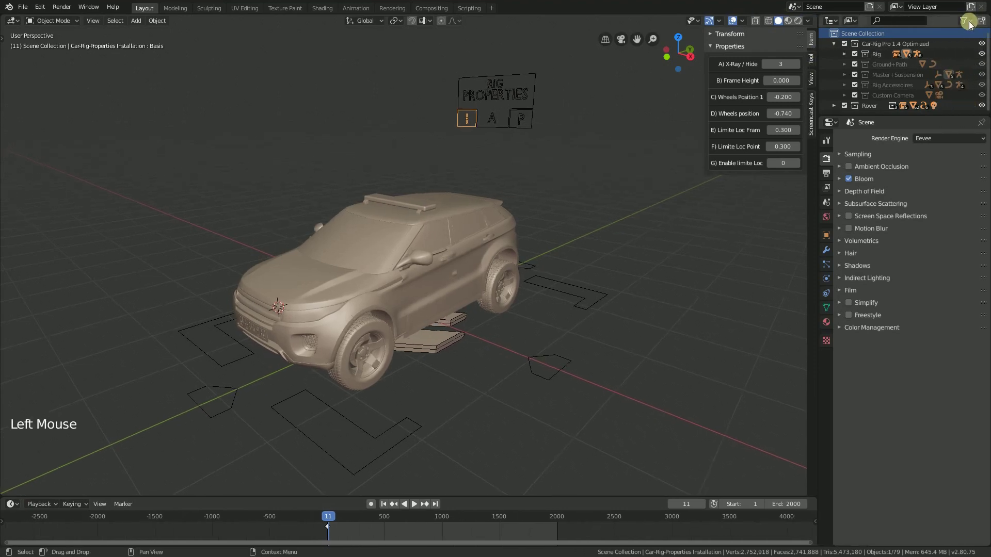
# Step: Make the Ground+Path collection visible, revealing the ground plane and trajectory curve
pyautogui.click(970, 26)
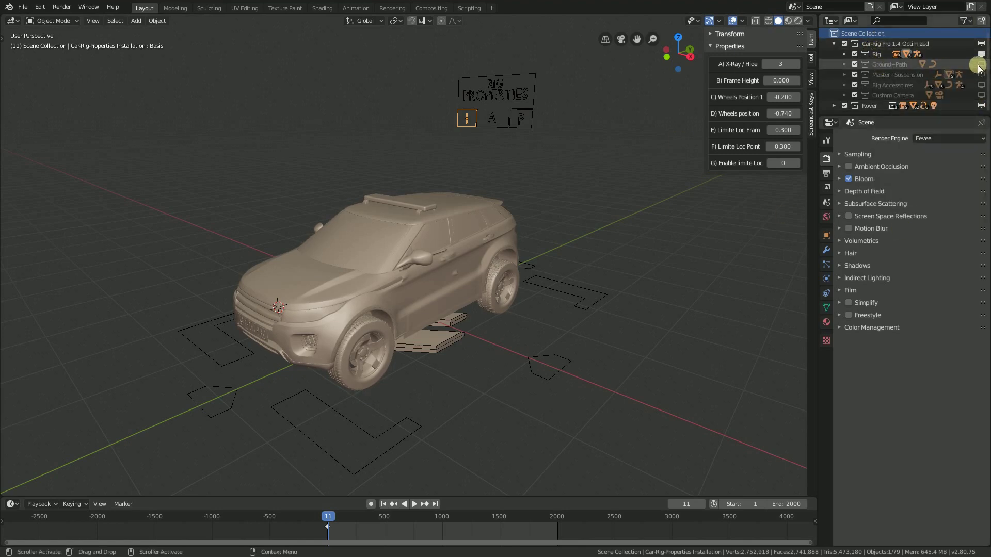
pyautogui.click(983, 66)
pyautogui.scroll(-3)
pyautogui.middleClick(535, 322)
pyautogui.middleClick(215, 371)
pyautogui.rightClick(111, 320)
pyautogui.scroll(-3)
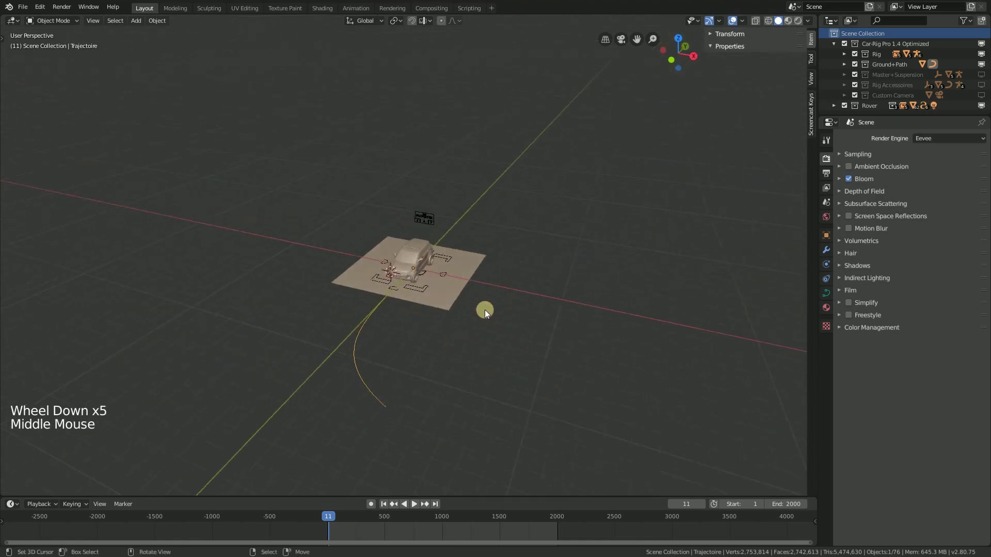
# Step: Switch to top view to see the SUV, ground plane and path from directly above
pyautogui.press('KP_7')
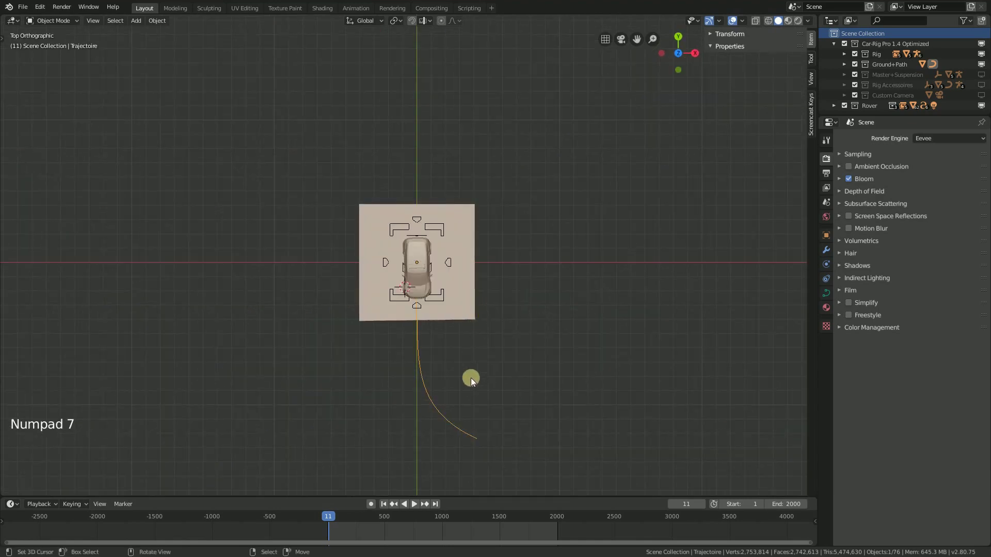
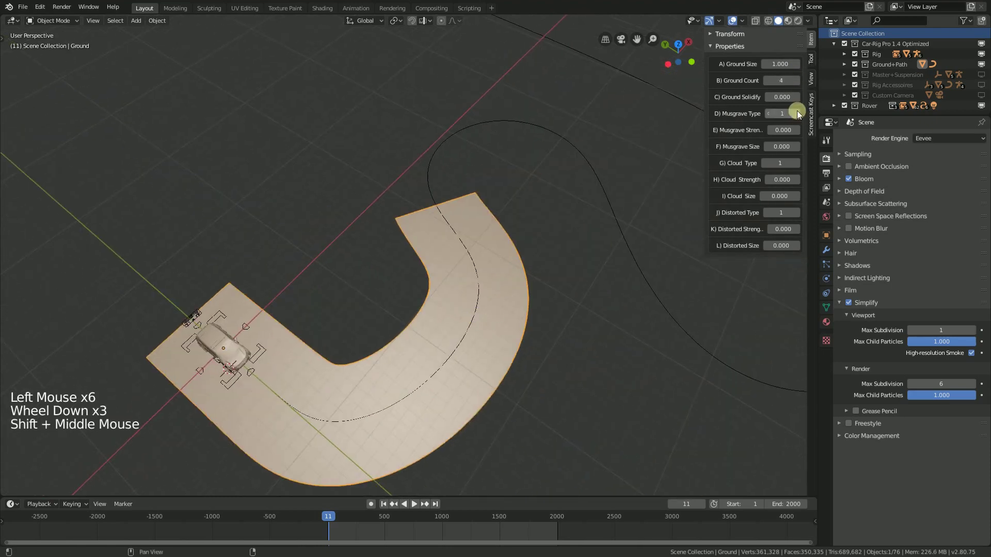
# Step: Raise Ground Count to 16 so the road spans the whole winding path
pyautogui.doubleClick(798, 85)
pyautogui.click(799, 83)
pyautogui.click(798, 84)
pyautogui.doubleClick(797, 84)
pyautogui.doubleClick(798, 85)
pyautogui.scroll(-3)
pyautogui.click(798, 84)
pyautogui.scroll(-3)
pyautogui.scroll(3)
# Step: Adjust the terrain's Cloud Size after setting thickness 0.510 and bumpy cloud noise strength
pyautogui.middleClick(423, 324)
pyautogui.middleClick(462, 301)
pyautogui.scroll(3)
pyautogui.middleClick(527, 330)
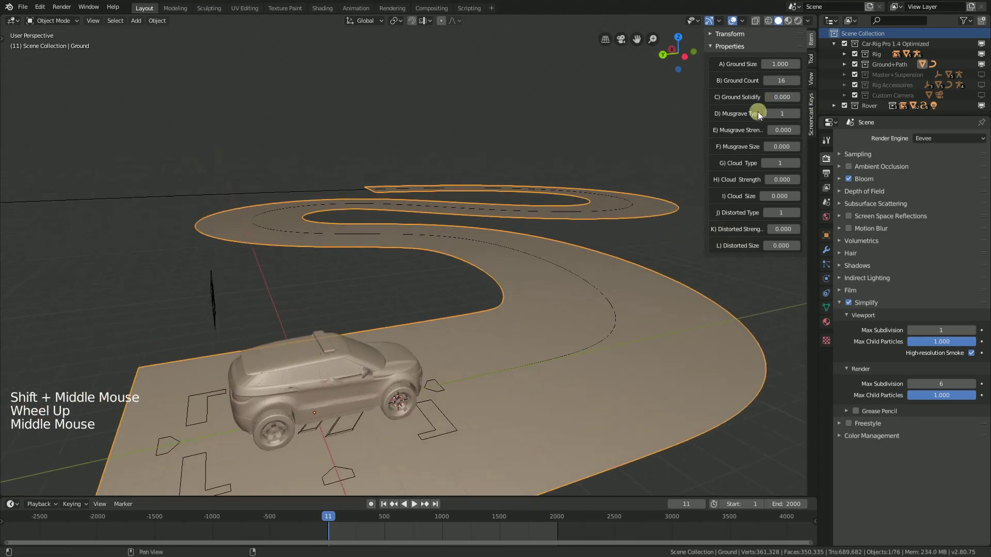
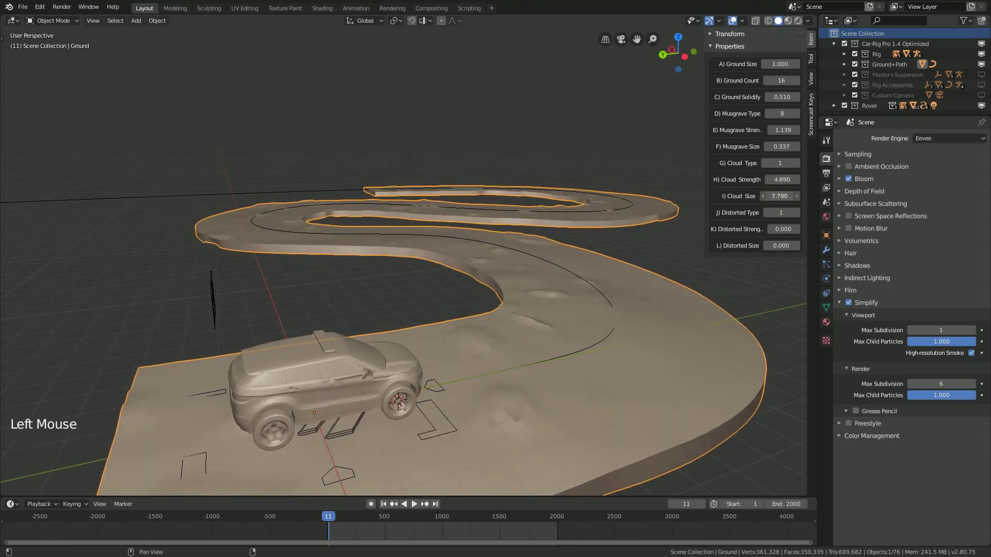
pyautogui.click(789, 194)
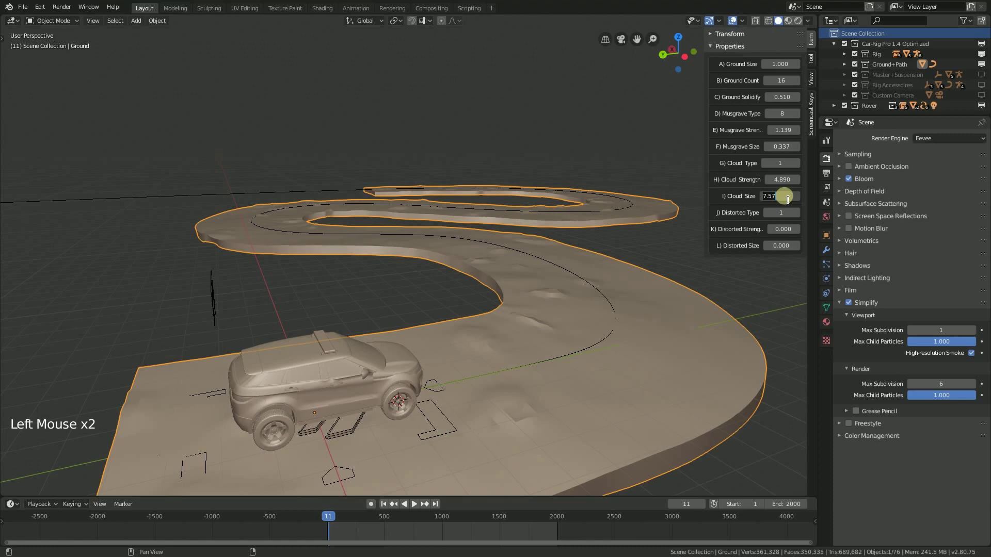
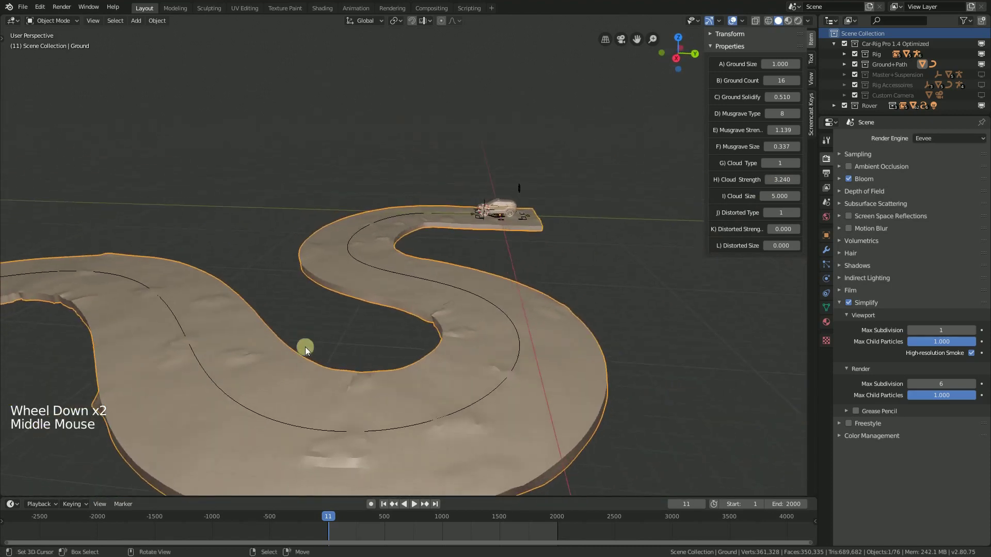
# Step: Orbit along the road, then bring up the rig's animation settings showing Drive Car and Car Speed 3.000
pyautogui.scroll(3)
pyautogui.middleClick(483, 292)
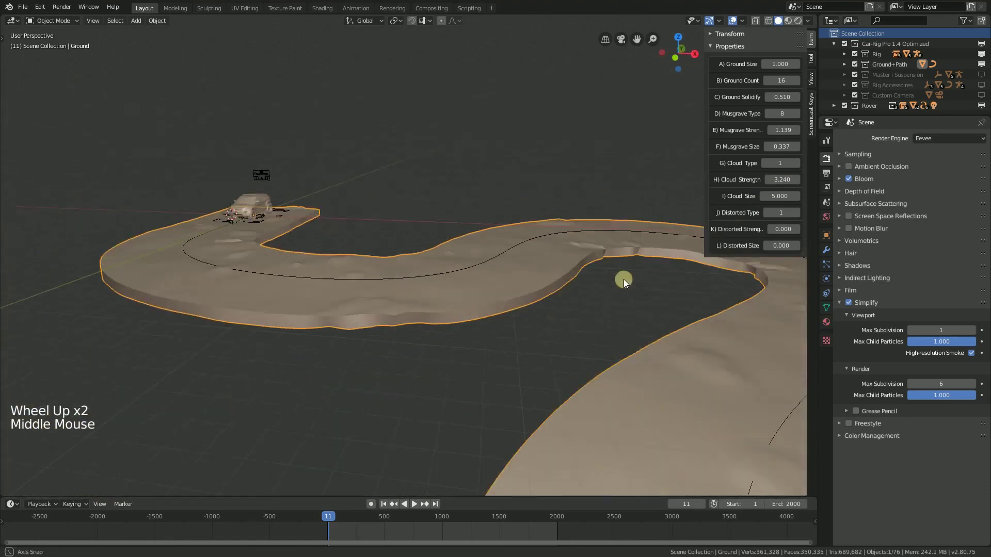
pyautogui.middleClick(379, 257)
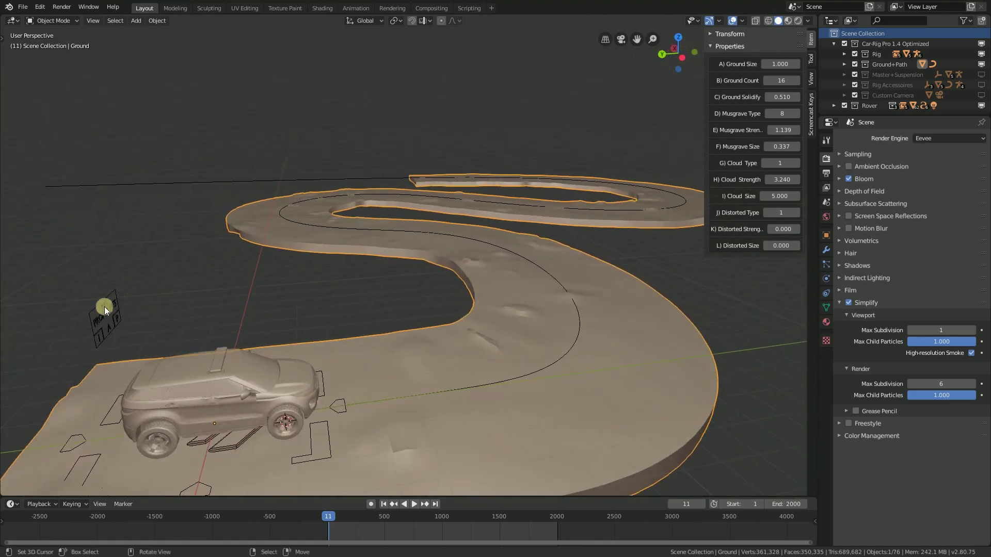
pyautogui.rightClick(110, 323)
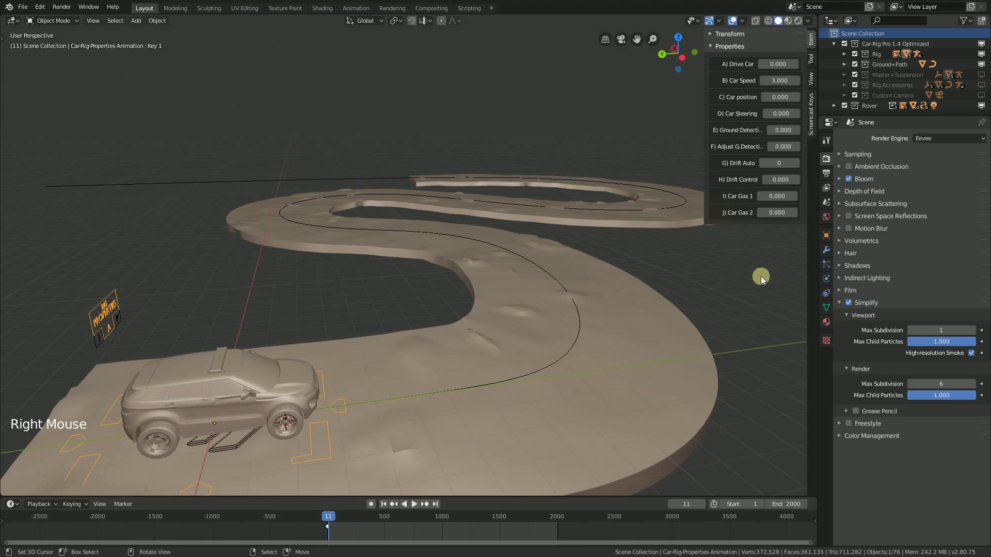
# Step: Look through the rig camera, zoom in, and bring up the rig's physics settings
pyautogui.click(836, 48)
pyautogui.scroll(-3)
pyautogui.press('KP_0')
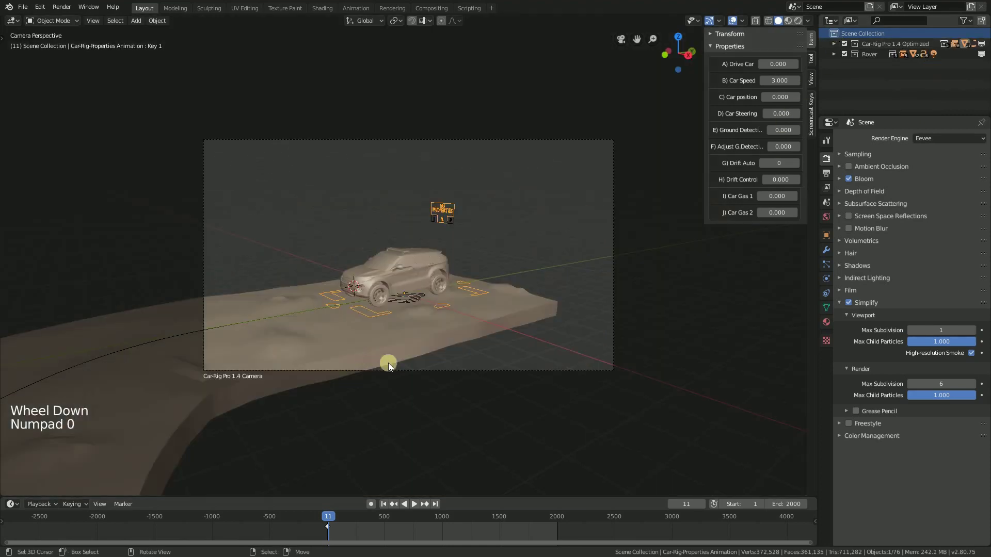
pyautogui.scroll(3)
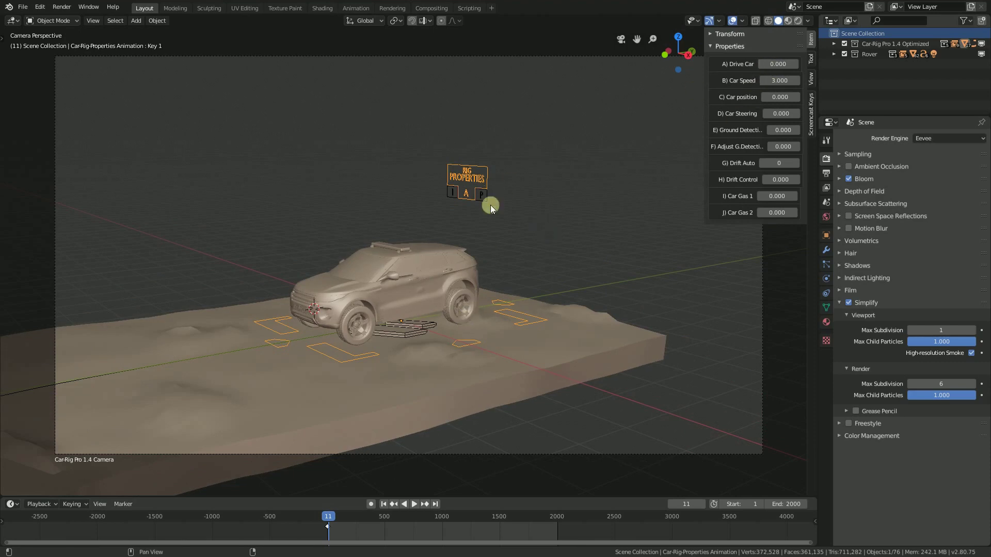
pyautogui.scroll(3)
pyautogui.rightClick(517, 173)
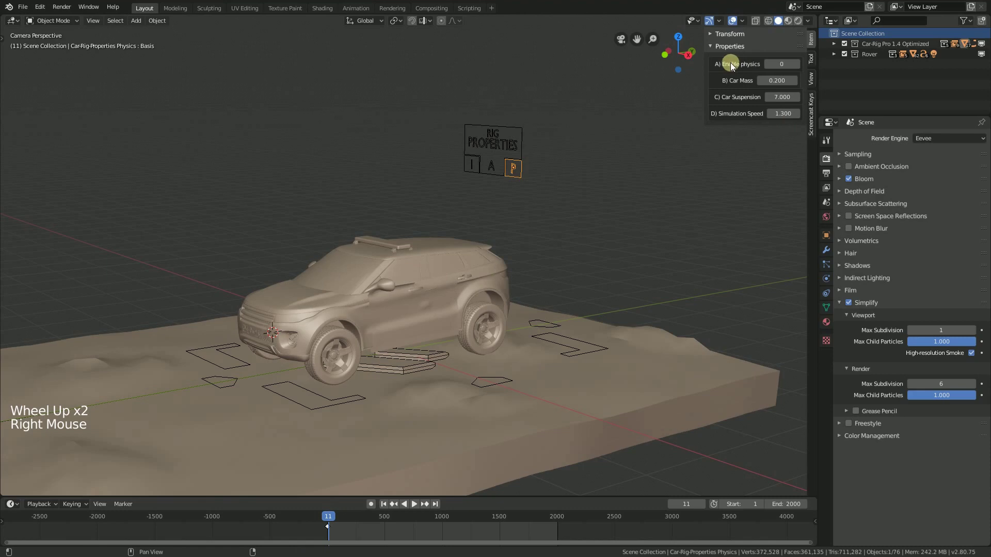
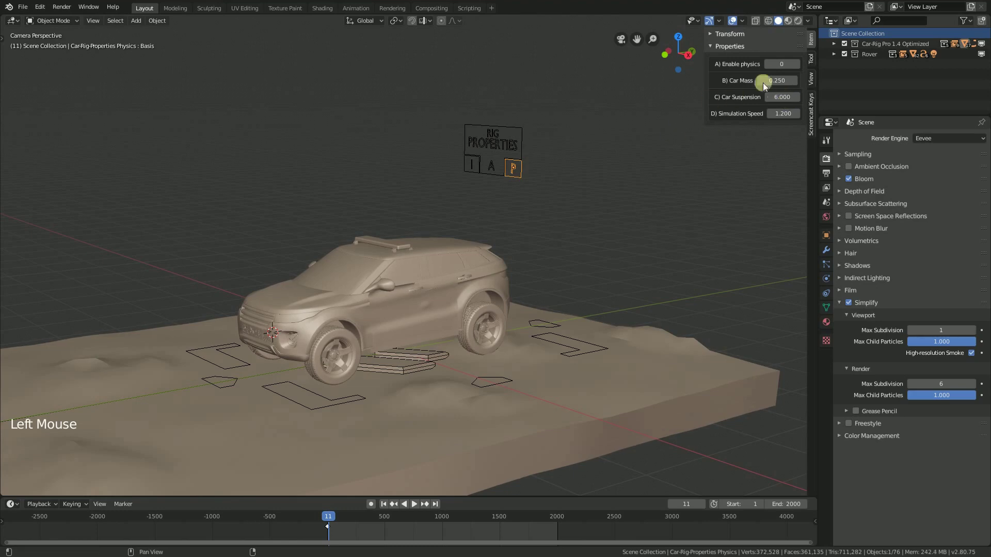
# Step: Enable rig physics (Mass 0.250, Suspension 6.000, Speed 1.200), jump to frame 1 and show the animation settings
pyautogui.click(800, 69)
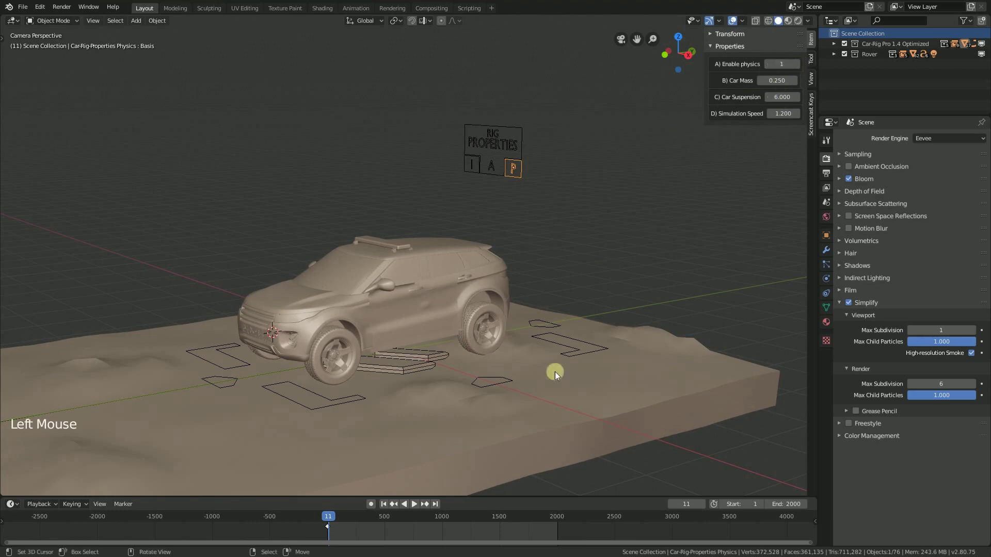
pyautogui.doubleClick(385, 509)
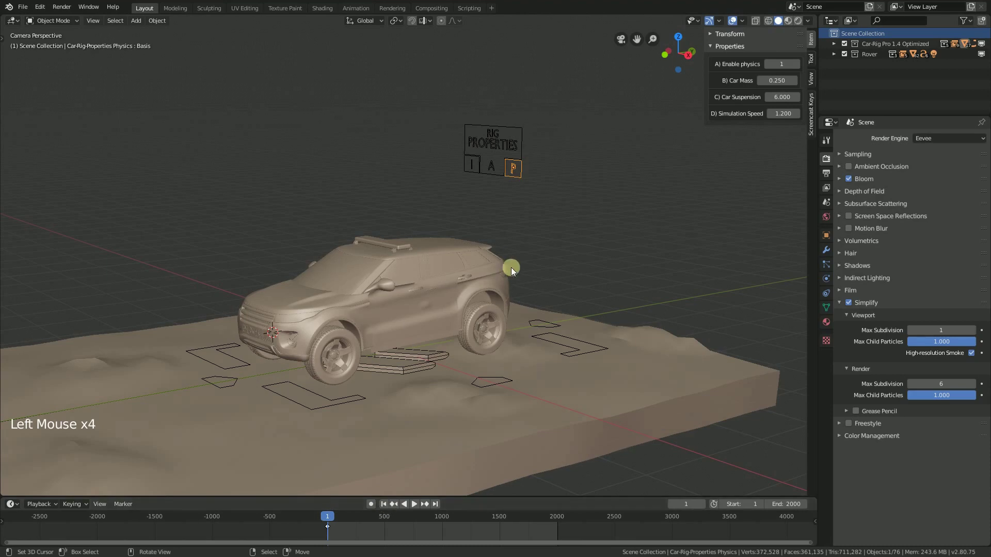
pyautogui.scroll(-3)
pyautogui.scroll(3)
pyautogui.rightClick(465, 184)
# Step: Set Drive Car 1, Ground Detection 1 and Adjust G. Detection 0.1, then run a brief playback test back to frame 1
pyautogui.click(639, 37)
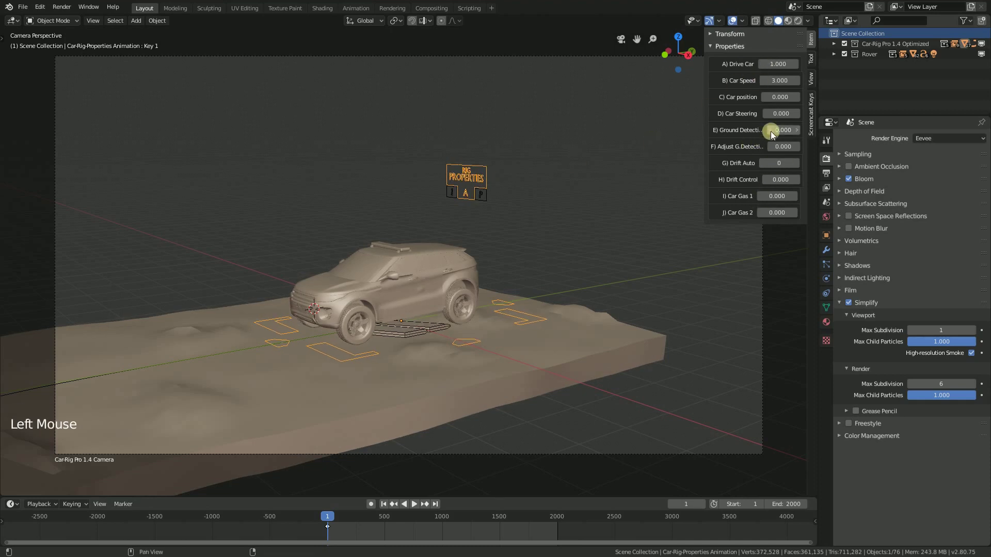
pyautogui.click(774, 133)
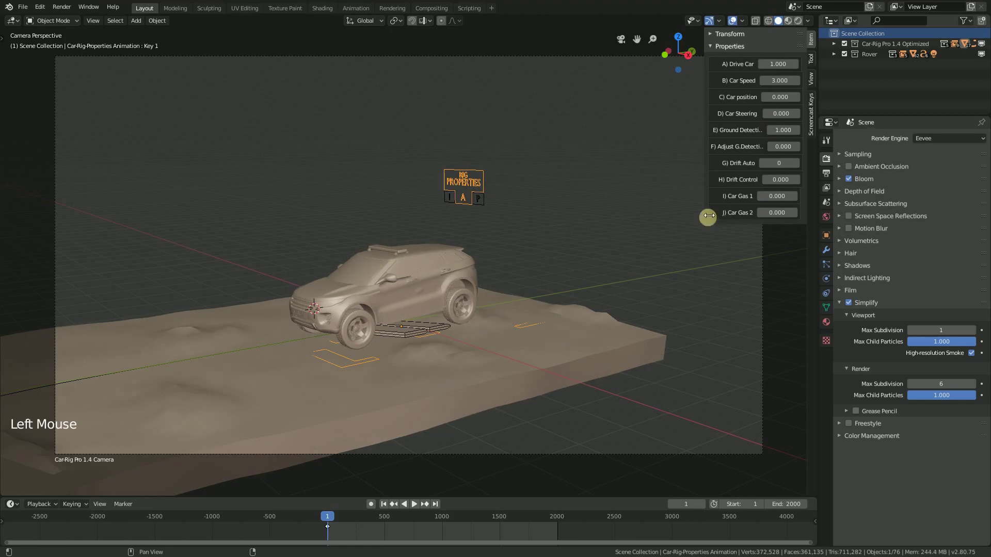
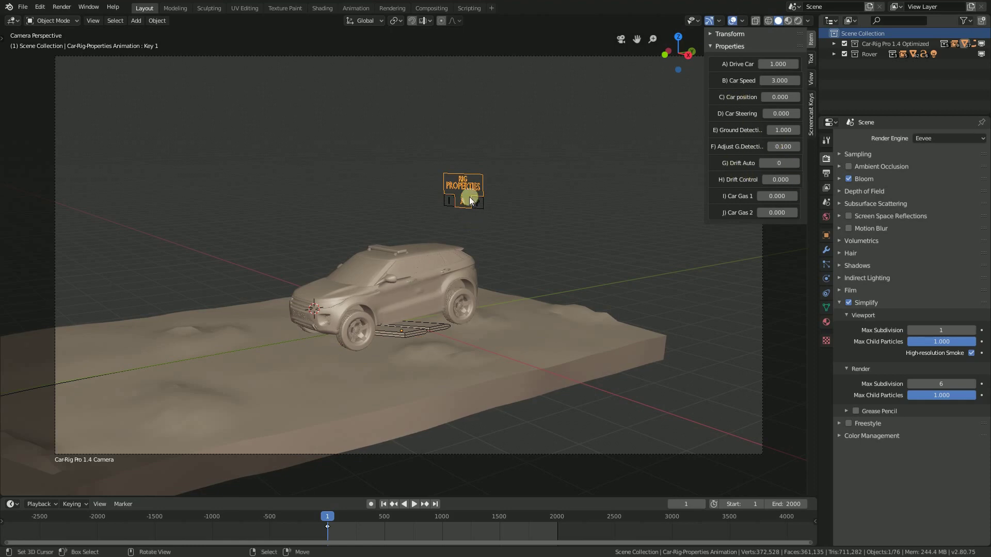
pyautogui.click(417, 509)
pyautogui.click(415, 511)
pyautogui.click(387, 509)
pyautogui.doubleClick(387, 509)
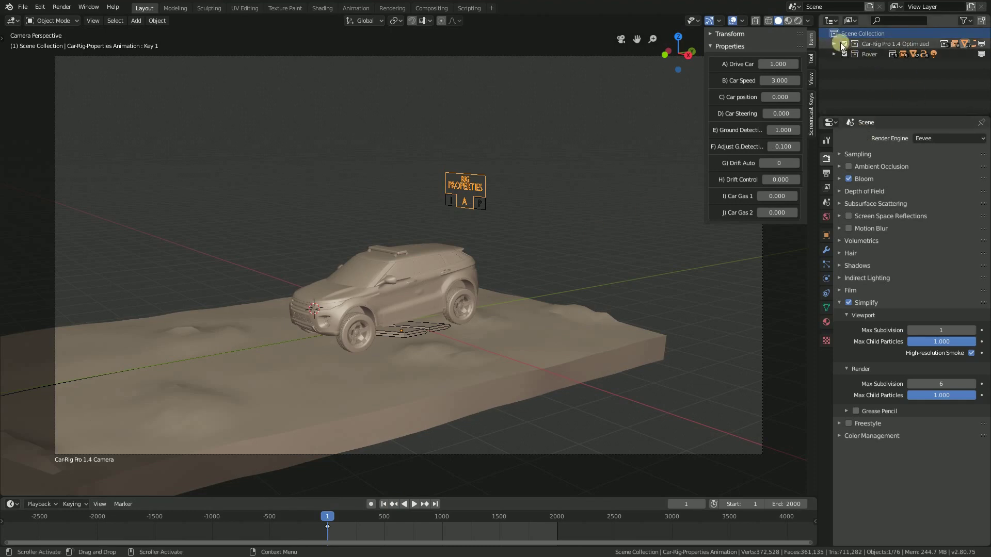
# Step: Show the Camera Tracker object, preview the drive, return to frame 1 and select the Rig Properties controller
pyautogui.click(836, 46)
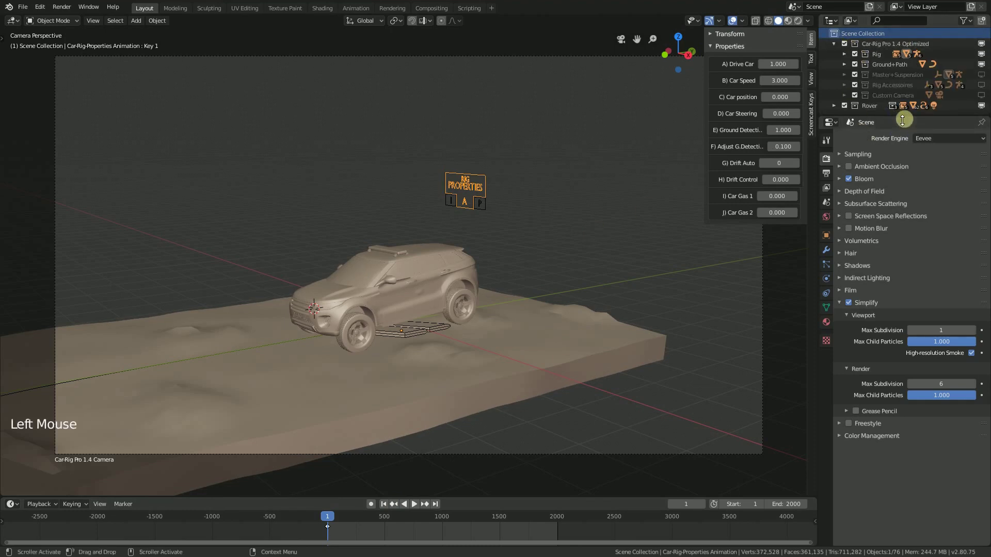
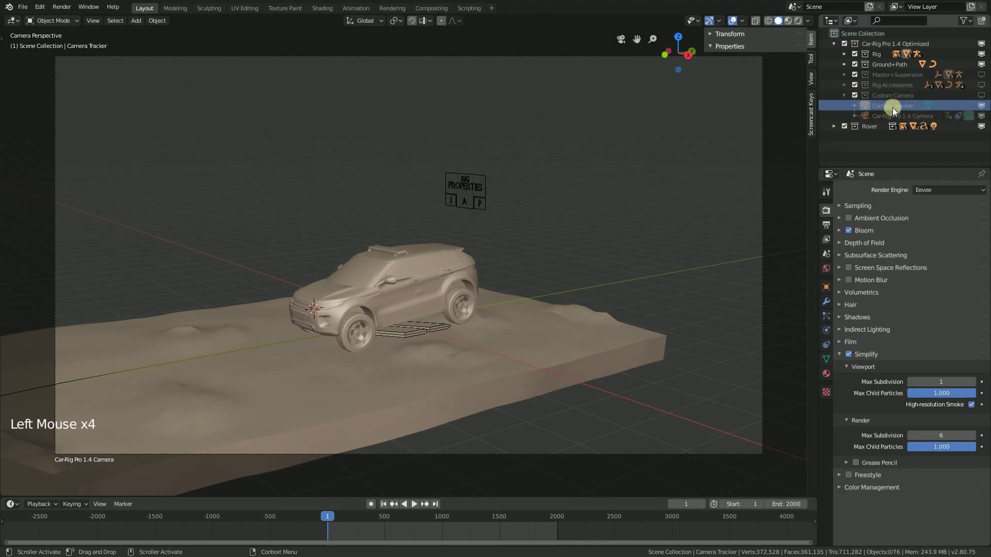
pyautogui.click(981, 101)
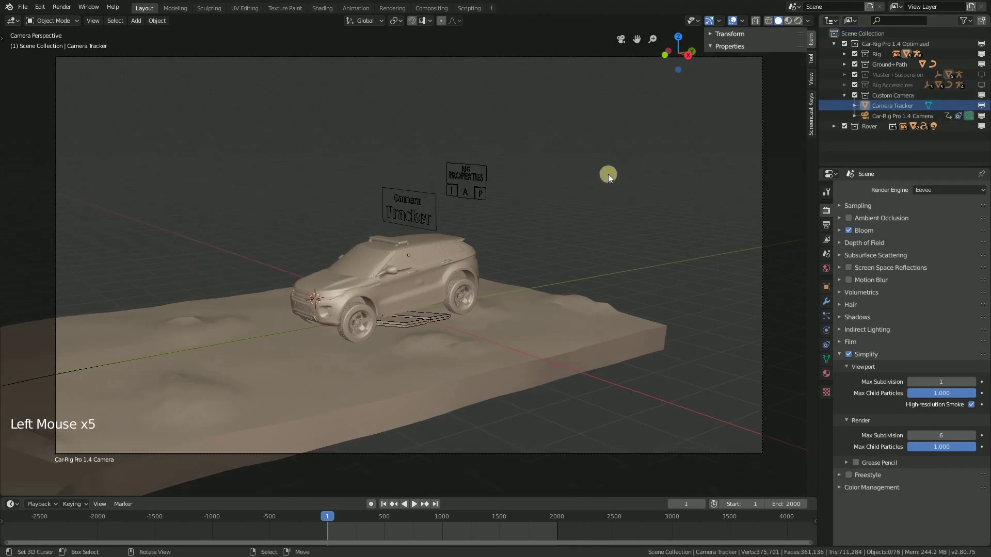
pyautogui.press('space')
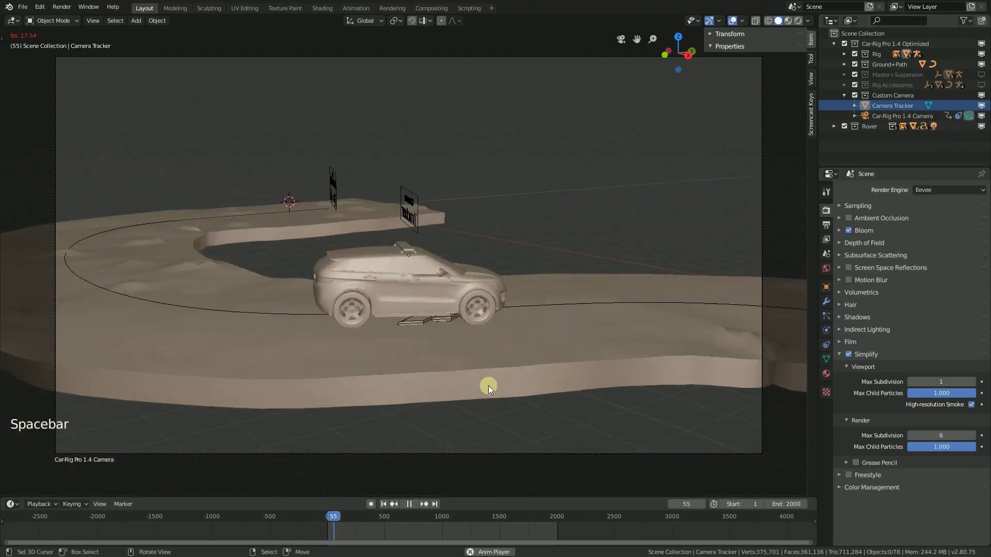
pyautogui.press('Escape')
pyautogui.doubleClick(386, 510)
pyautogui.rightClick(468, 178)
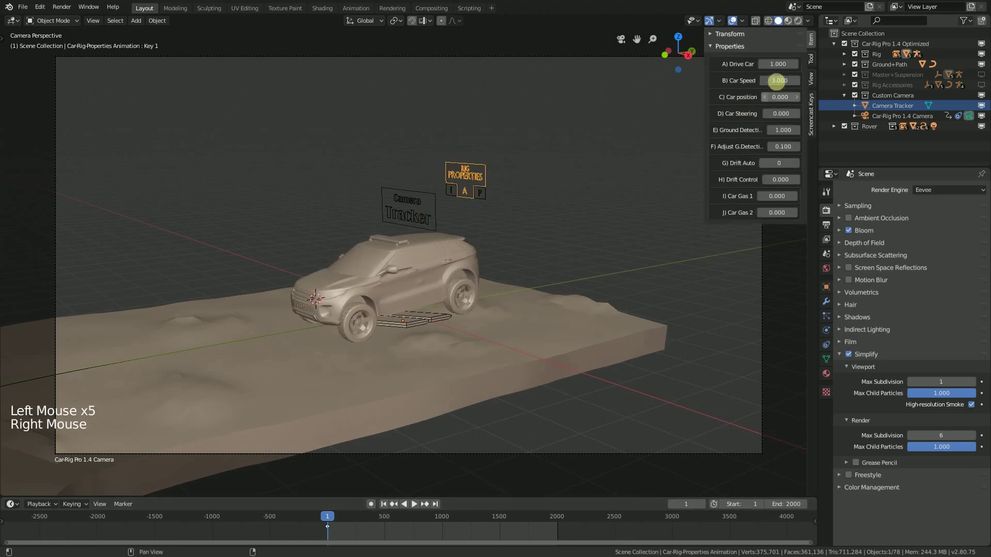
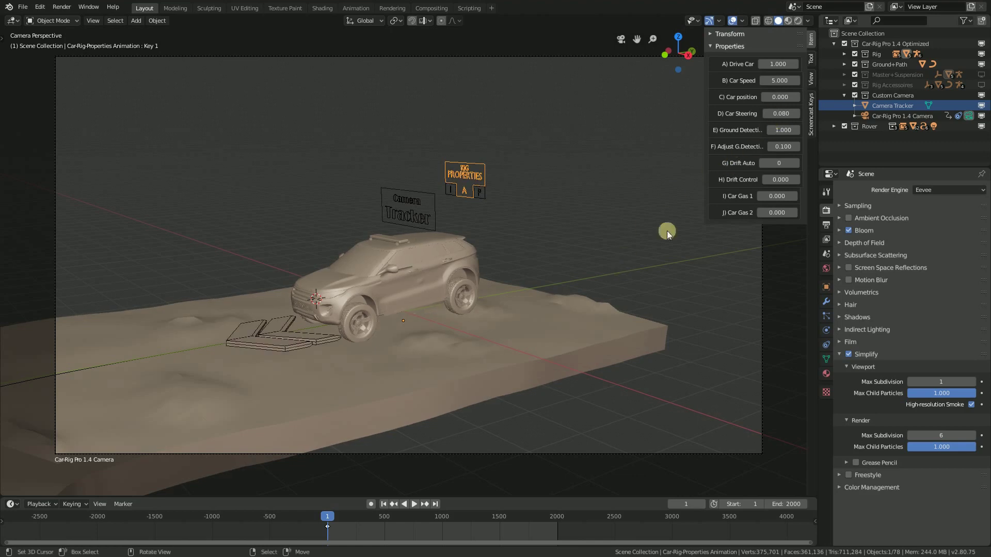
# Step: Play the animation to test speed 10, steering 0.08, gas 0.5 with the end frame at 500
pyautogui.press('space')
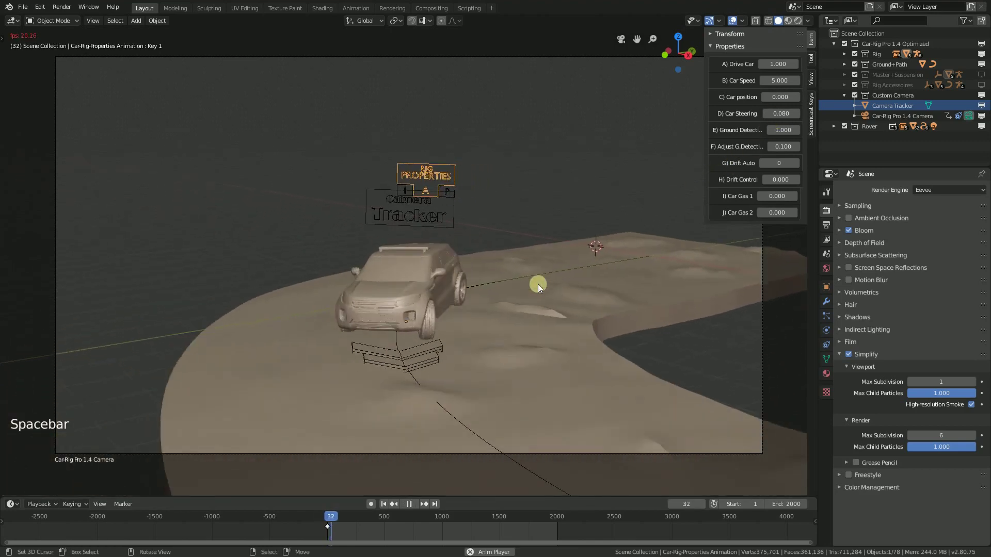
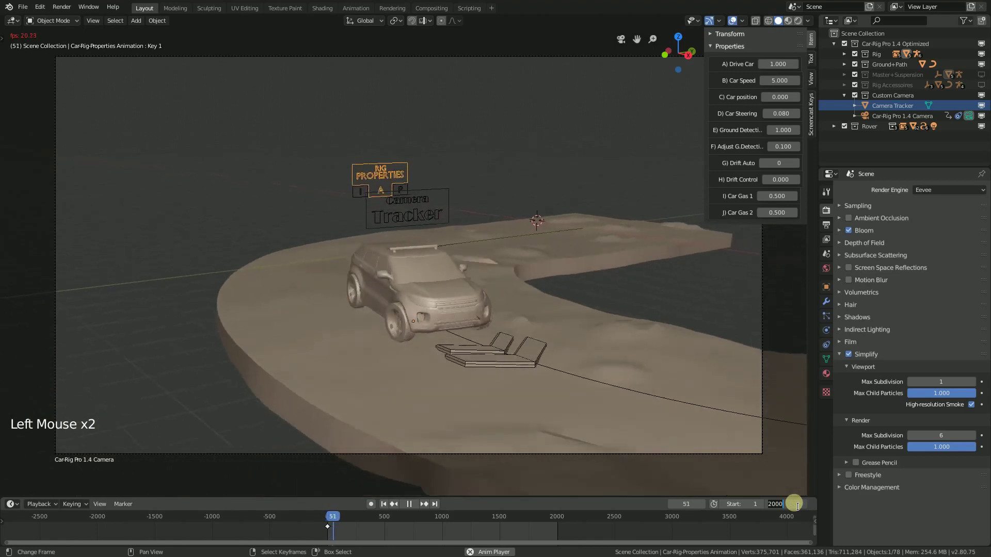
pyautogui.press('KP_0')
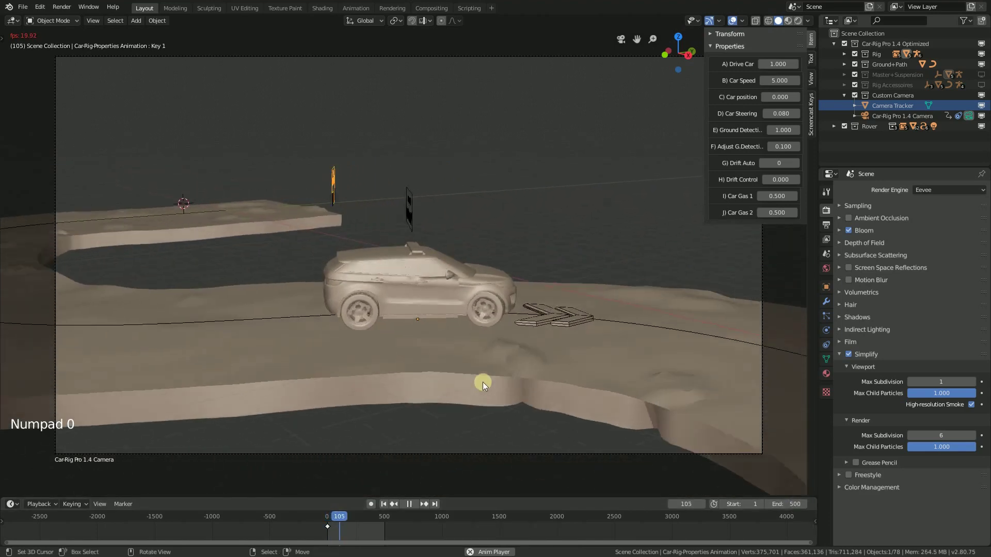
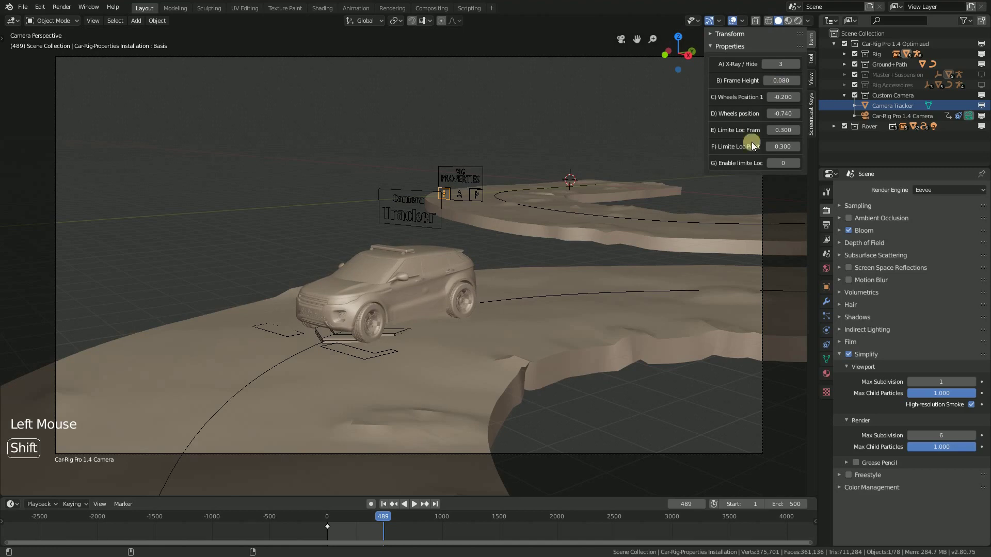
# Step: Play the animation to preview the rig with Frame Height 0.080 installation settings shown
pyautogui.press('space')
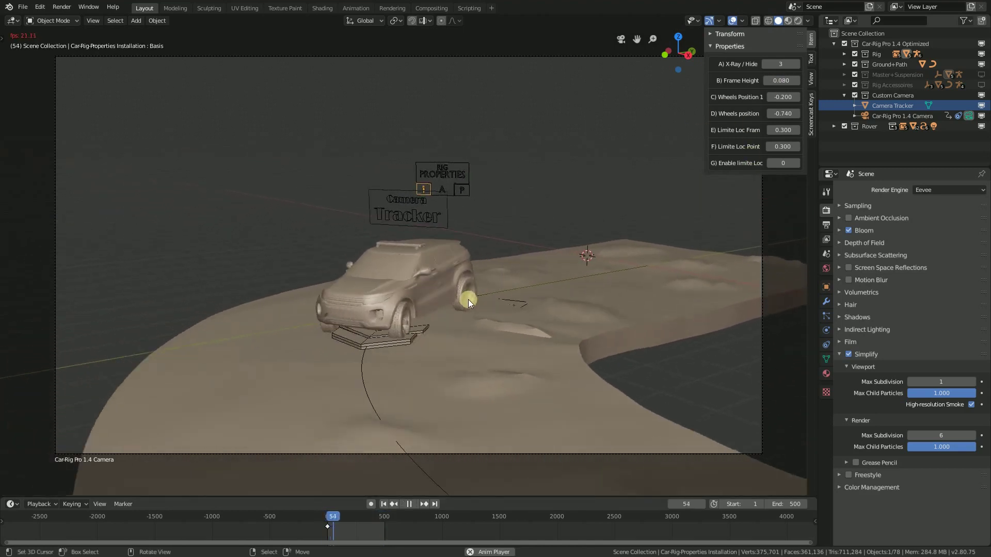
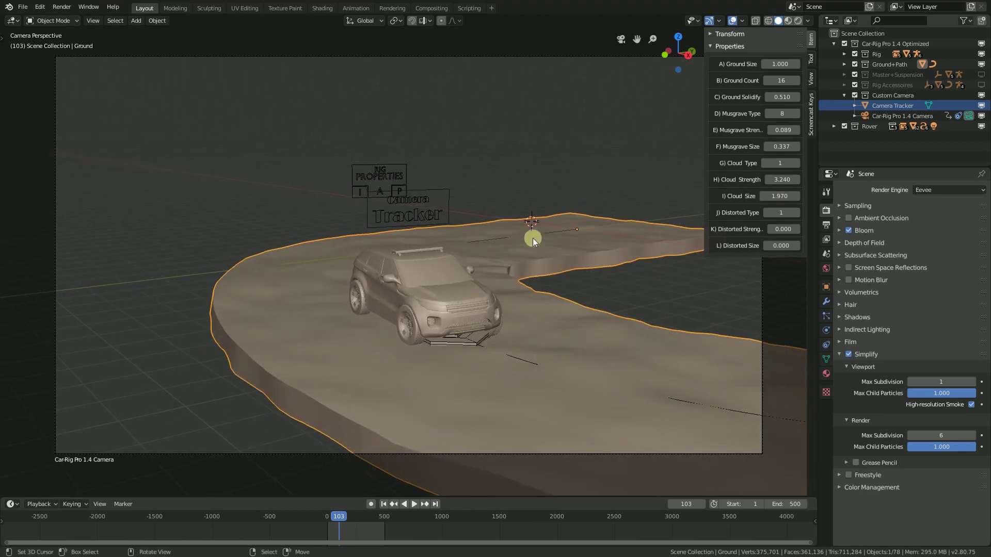
# Step: Preview the bumpier ground, select Rig Properties and set Car Speed 5, Steering 0.13, Drift Auto 1
pyautogui.press('space')
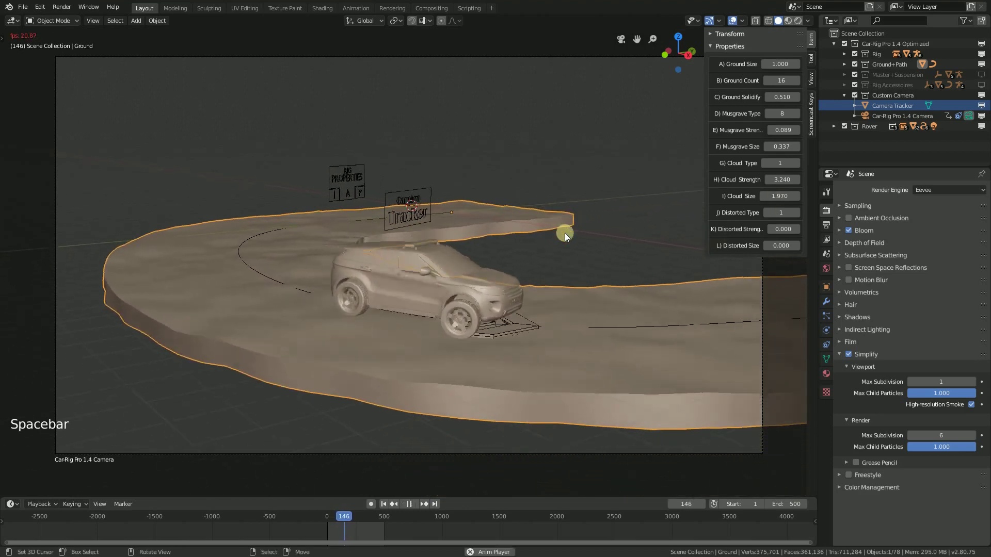
pyautogui.doubleClick(381, 507)
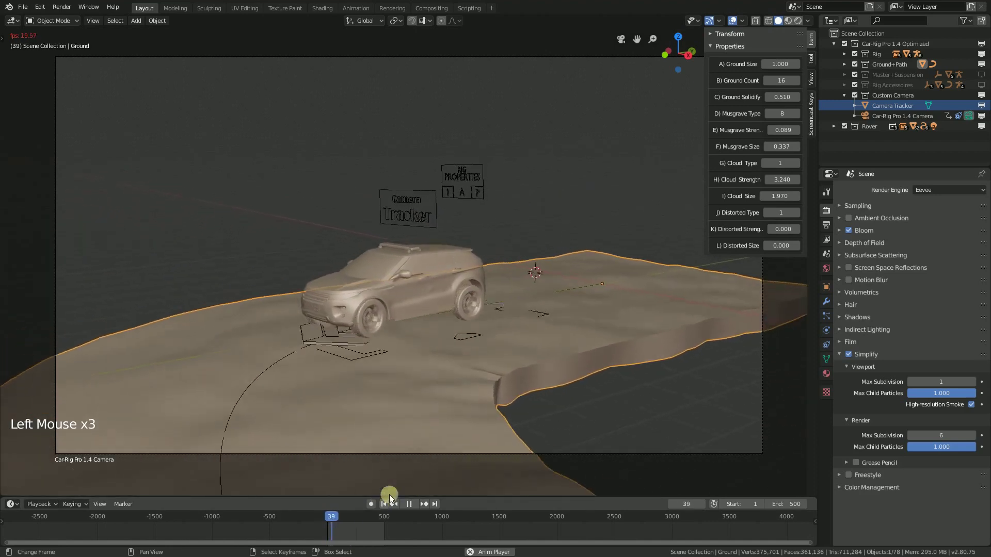
pyautogui.rightClick(426, 176)
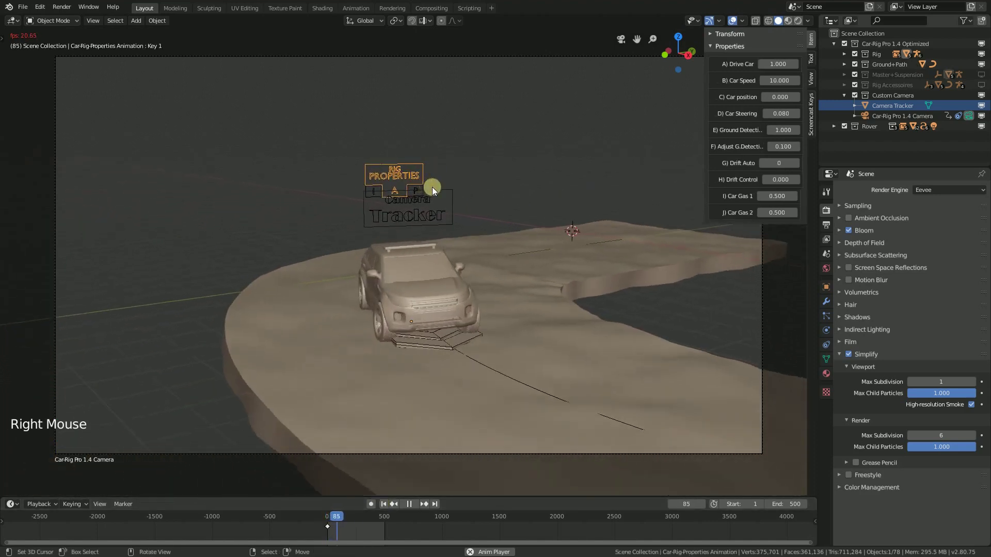
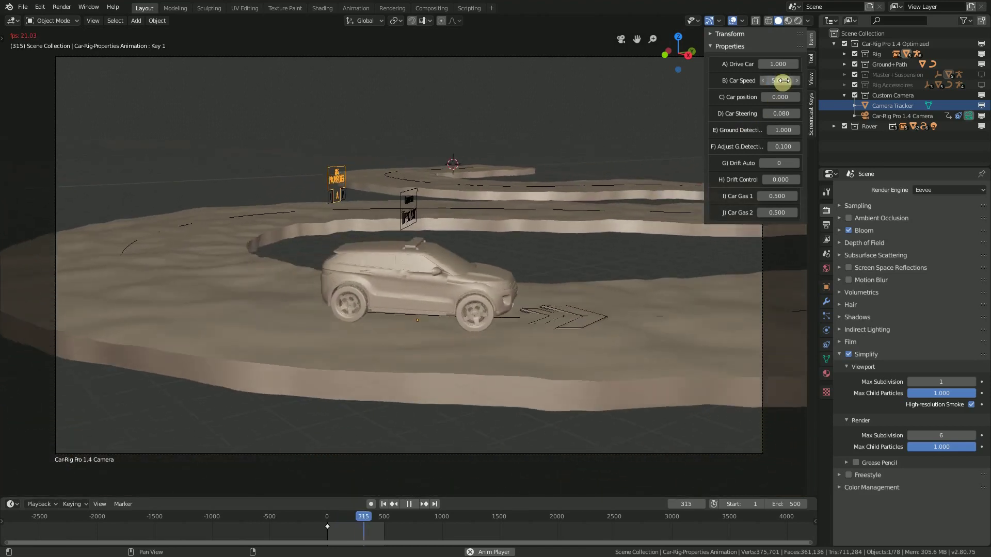
pyautogui.scroll(-3)
pyautogui.middleClick(554, 193)
pyautogui.middleClick(556, 253)
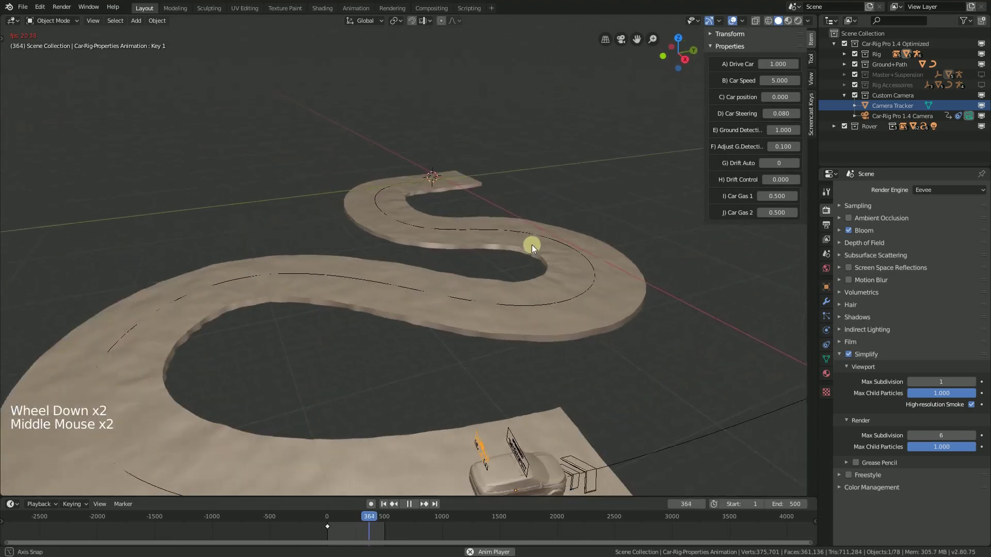
pyautogui.press('KP_0')
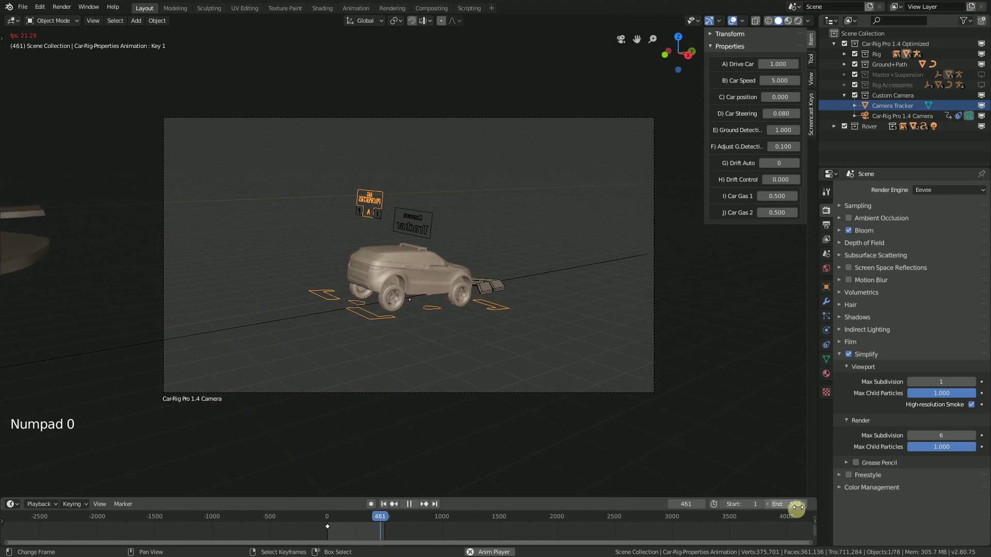
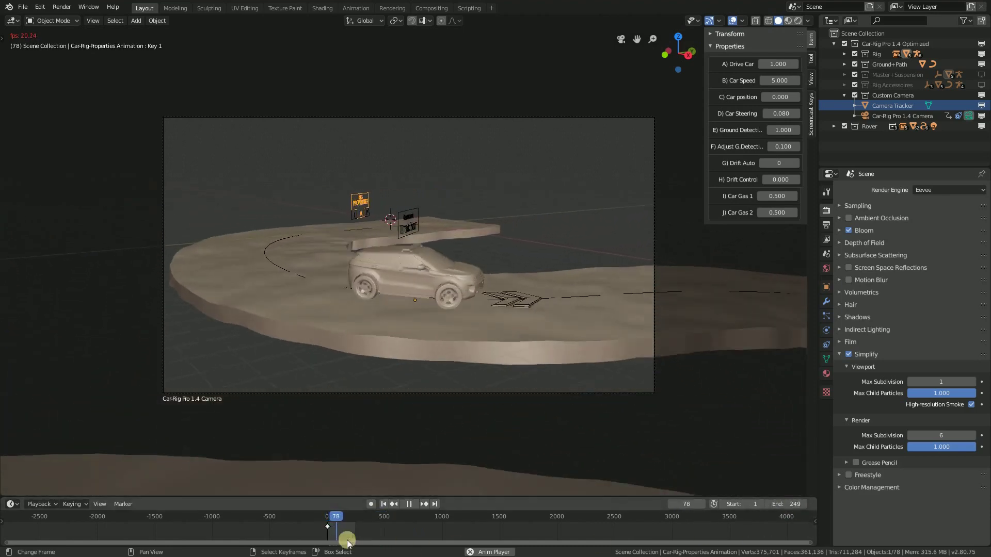
# Step: Set the scene End frame to 249 and centre the timeline on the frame range
pyautogui.middleClick(423, 541)
pyautogui.scroll(3)
pyautogui.middleClick(505, 532)
pyautogui.scroll(3)
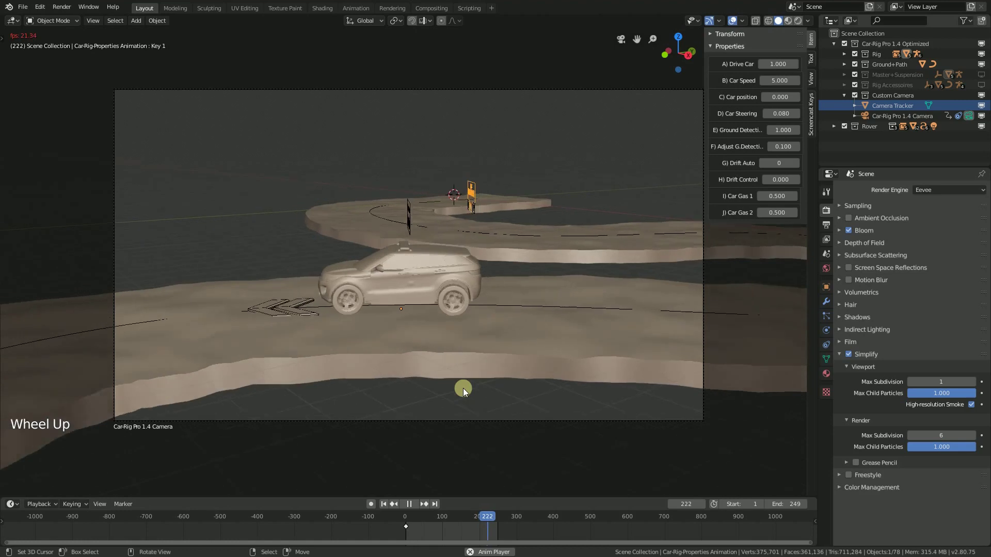
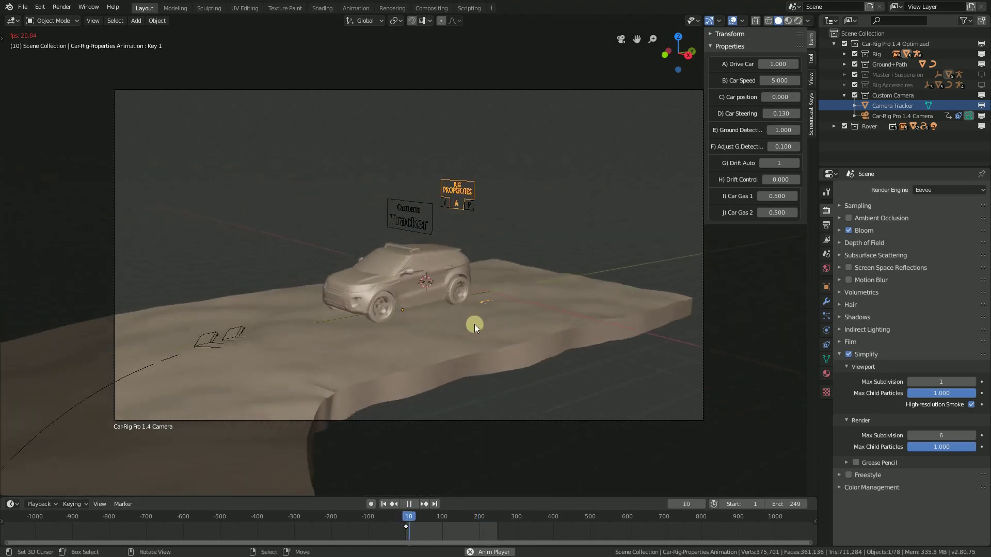
# Step: Give the ground Musgrave Strength 0, Cloud Strength 1.05, Cloud Size 2, then set Car Speed to 3
pyautogui.press('space')
pyautogui.rightClick(499, 310)
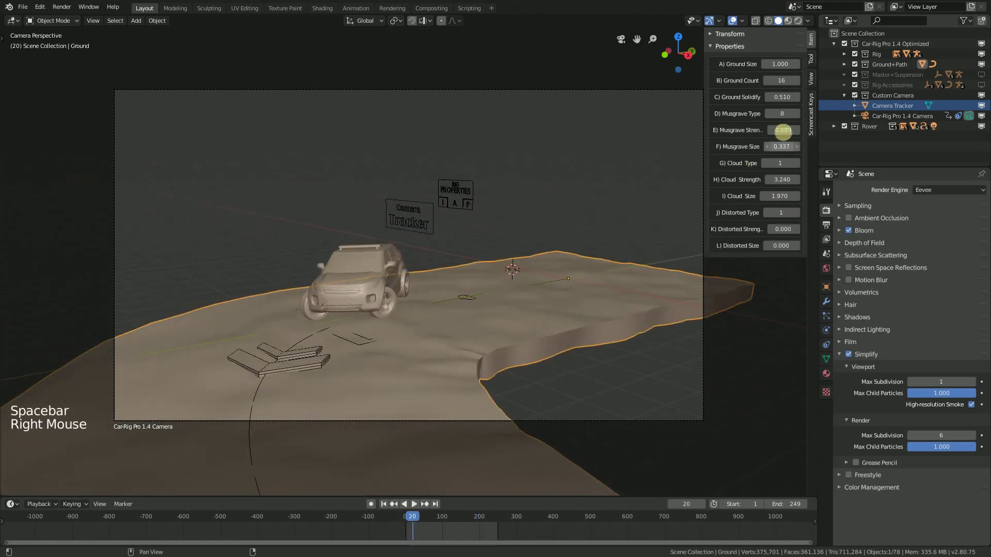
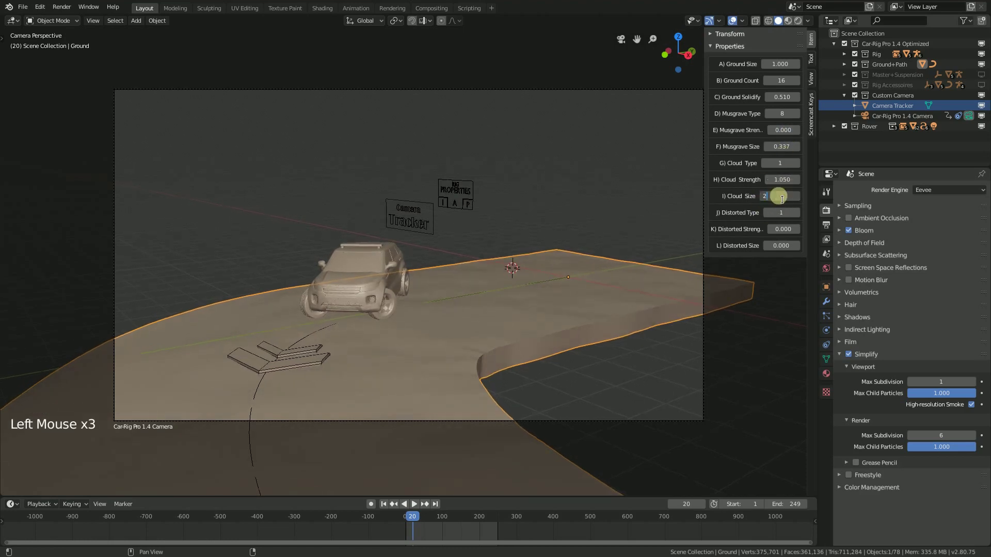
pyautogui.press('space')
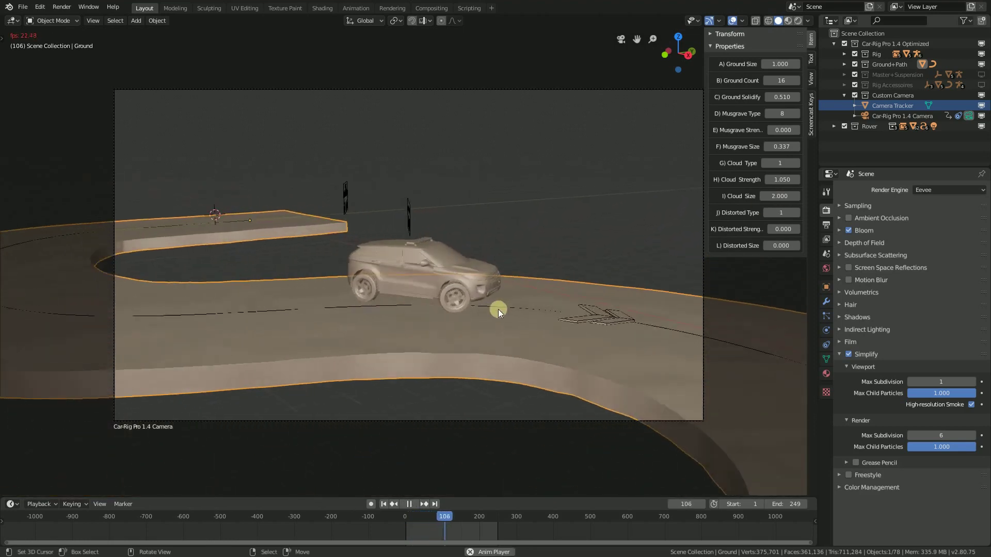
pyautogui.press('space')
pyautogui.rightClick(434, 193)
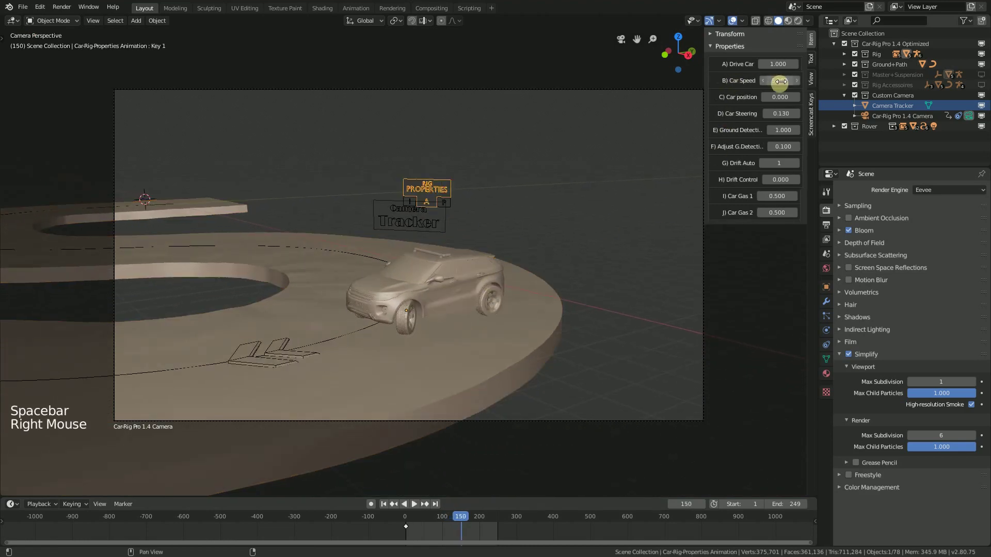
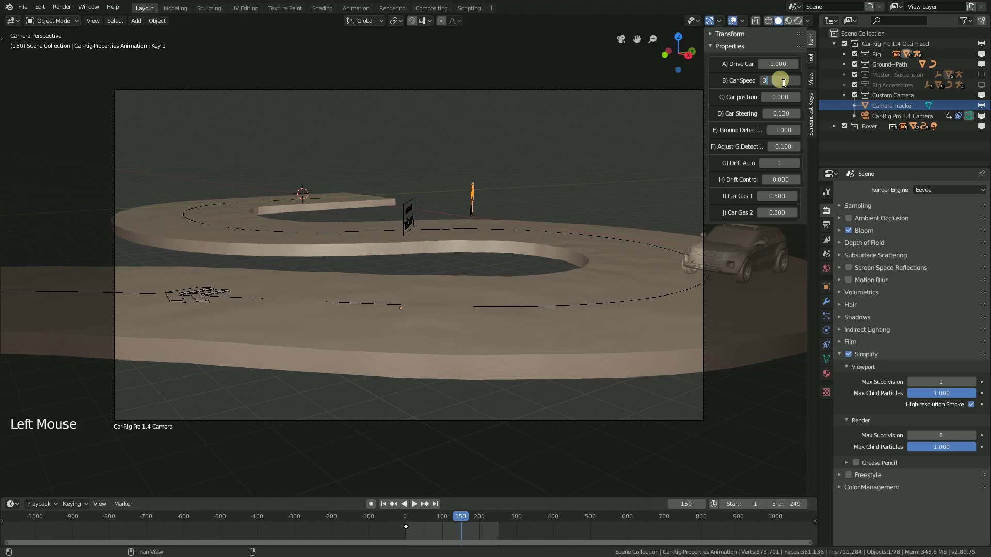
# Step: Test playback with Drift Auto off, restore it to 1, and rewind to frame 1
pyautogui.doubleClick(386, 510)
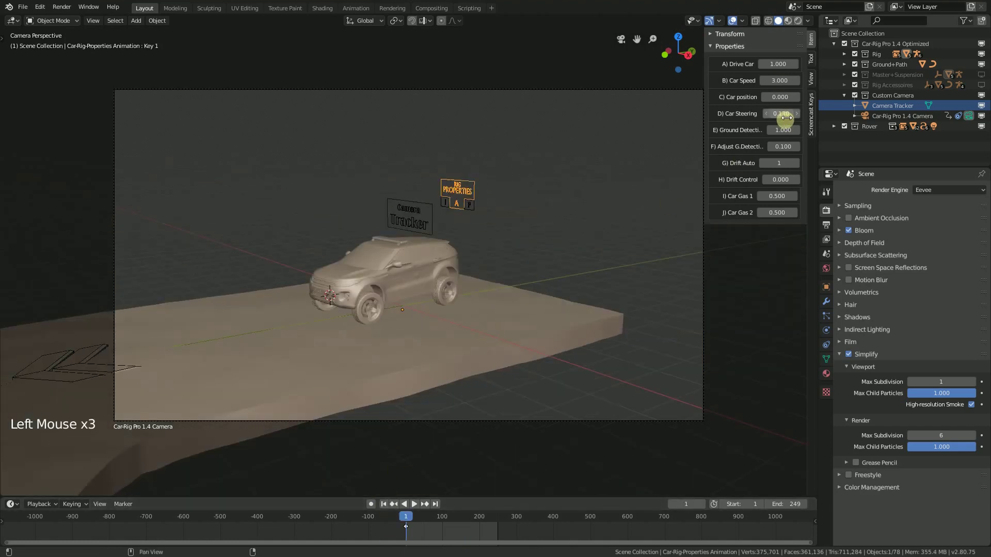
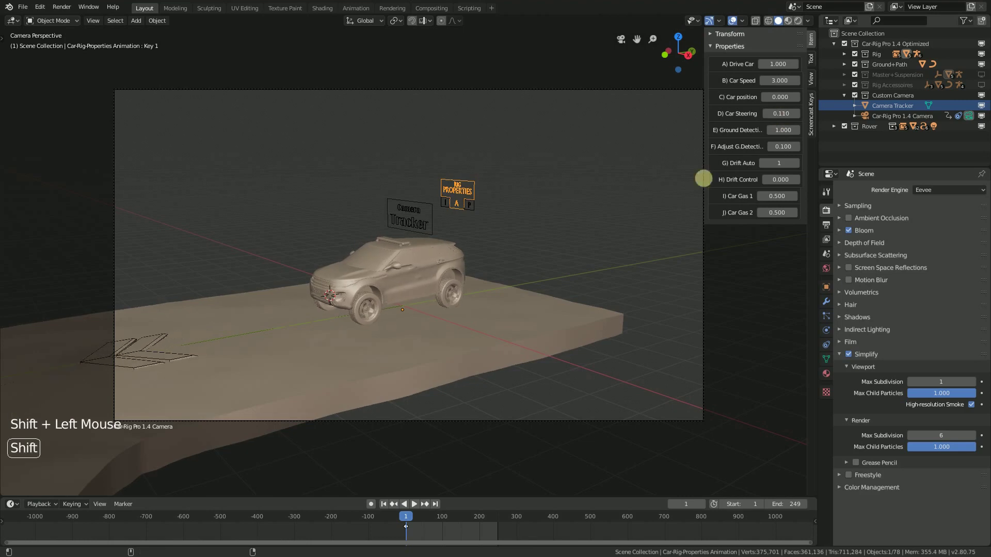
pyautogui.press('space')
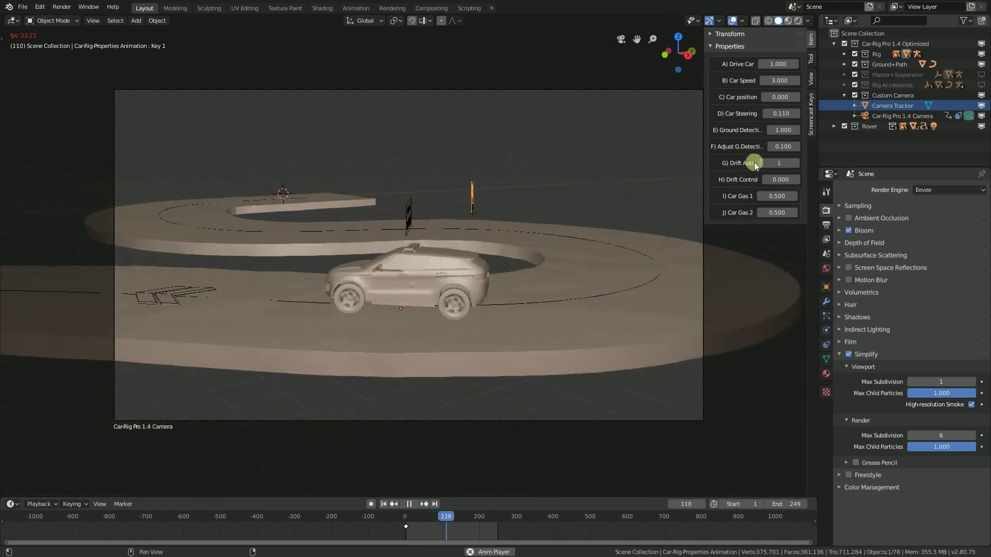
pyautogui.click(763, 169)
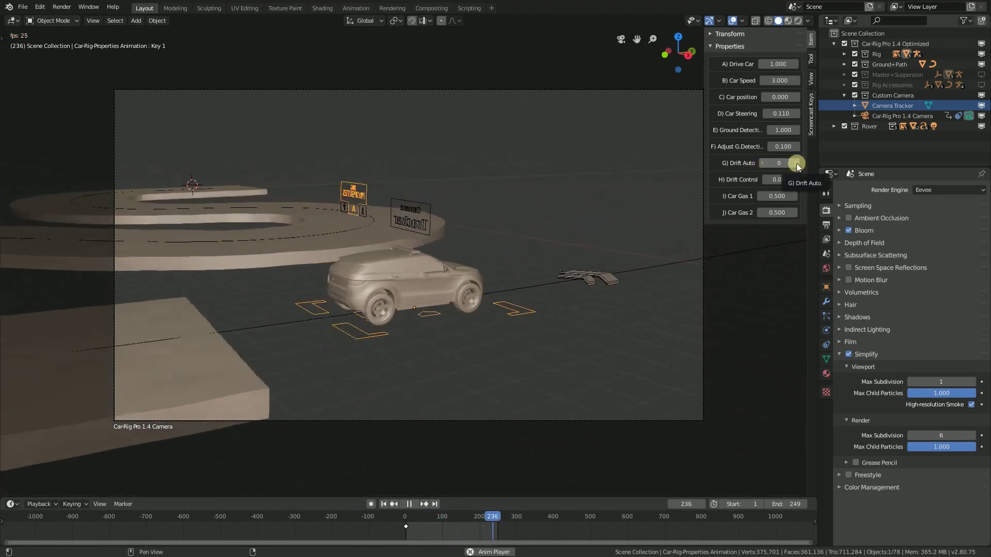
pyautogui.click(797, 168)
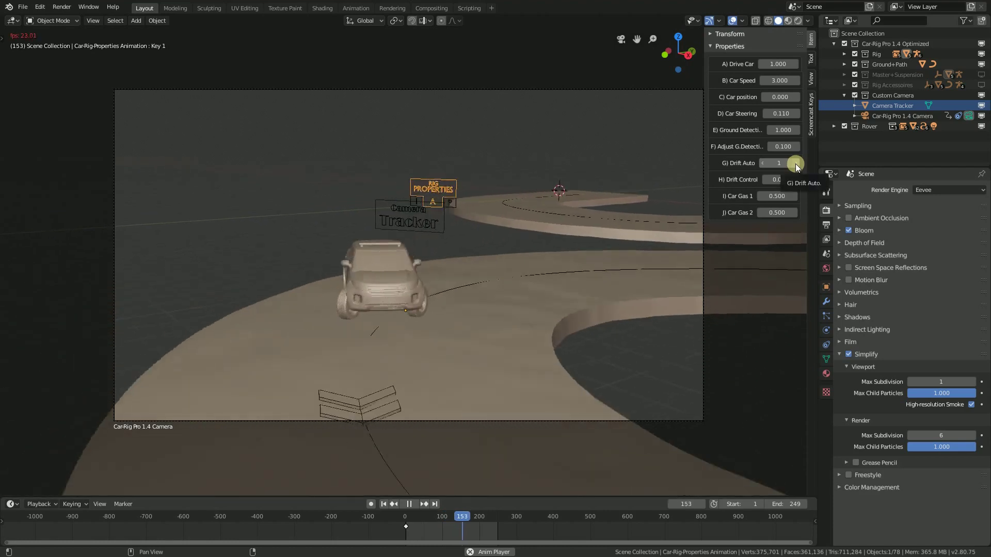
pyautogui.press('space')
# Step: Duplicate the Rover collection in the Outliner and rename the copy Rover Bake
pyautogui.rightClick(457, 198)
pyautogui.rightClick(869, 60)
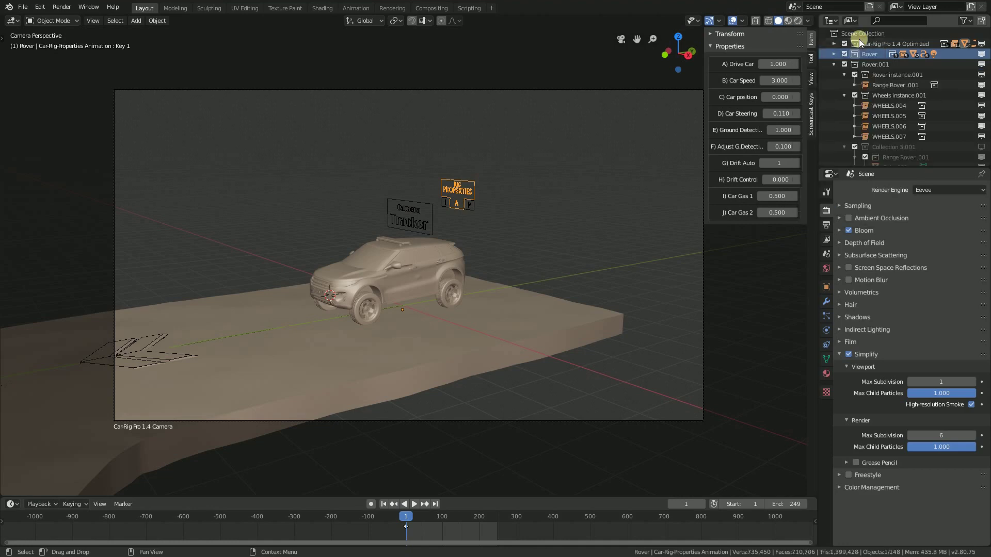
pyautogui.click(834, 68)
pyautogui.doubleClick(877, 69)
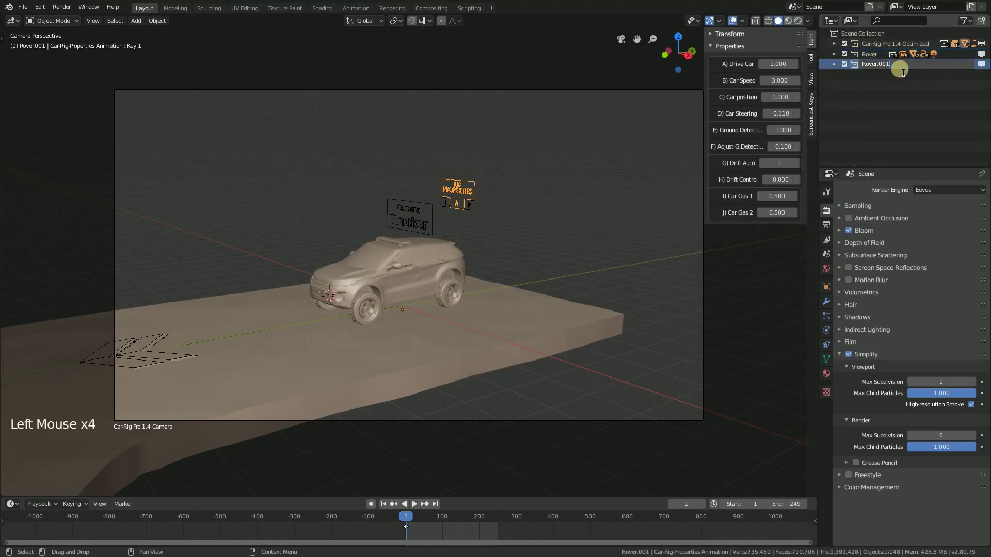
pyautogui.press('BackSpace')
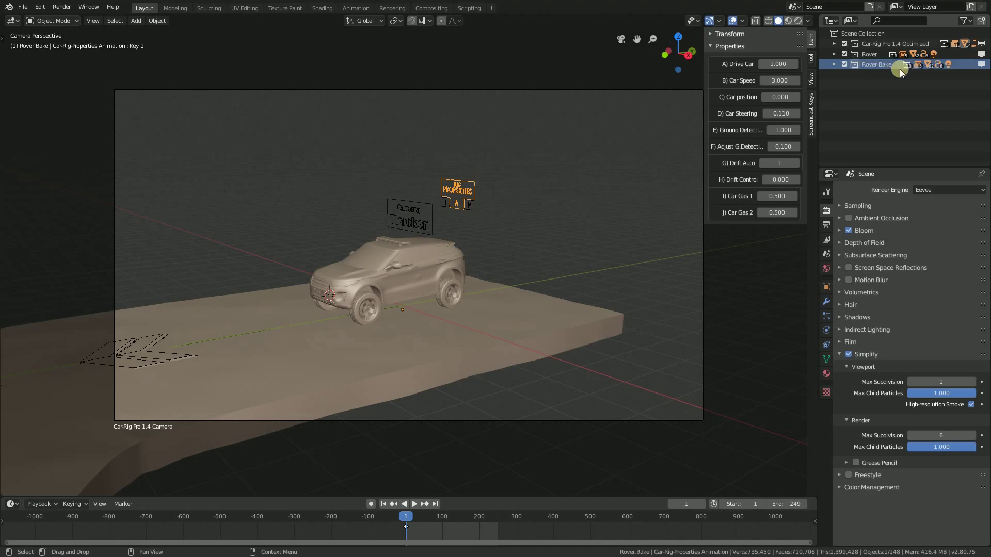
# Step: Hide the original Rover collection in the viewport, leaving Rover Bake visible
pyautogui.click(967, 24)
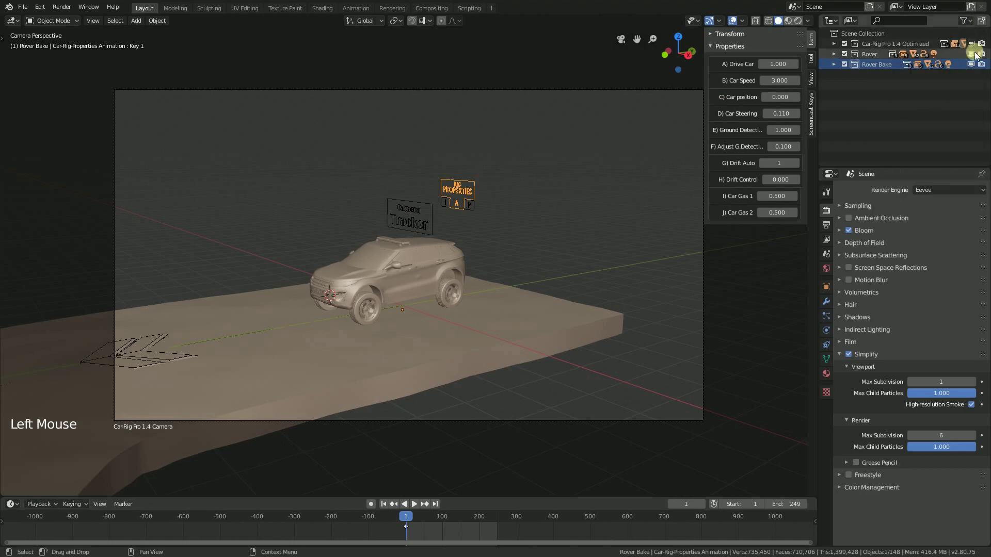
pyautogui.click(974, 55)
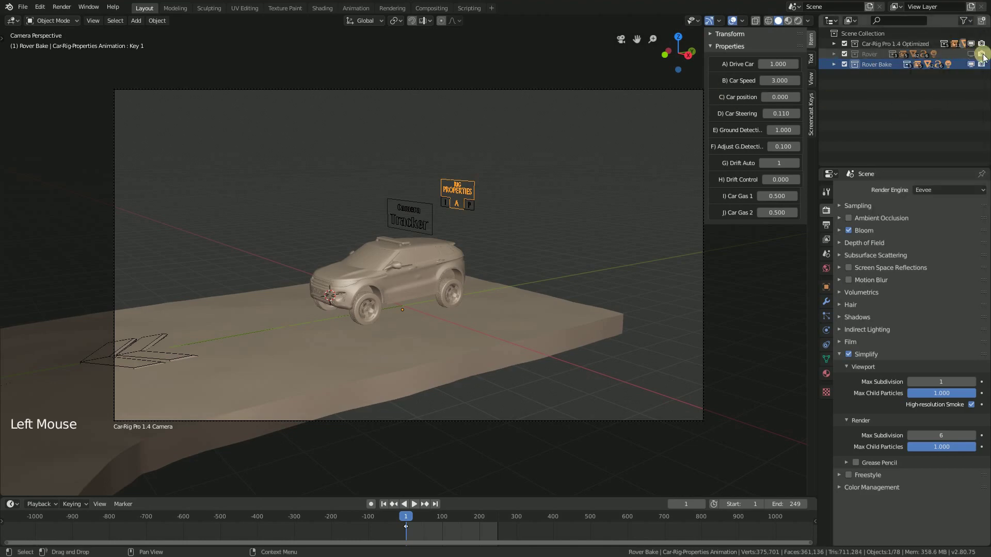
pyautogui.click(984, 57)
pyautogui.click(970, 64)
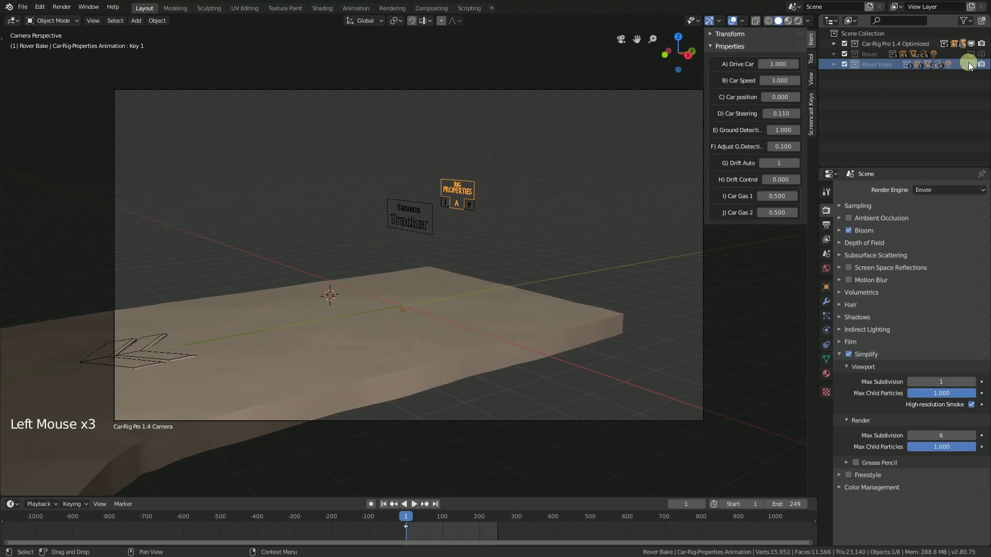
pyautogui.click(973, 66)
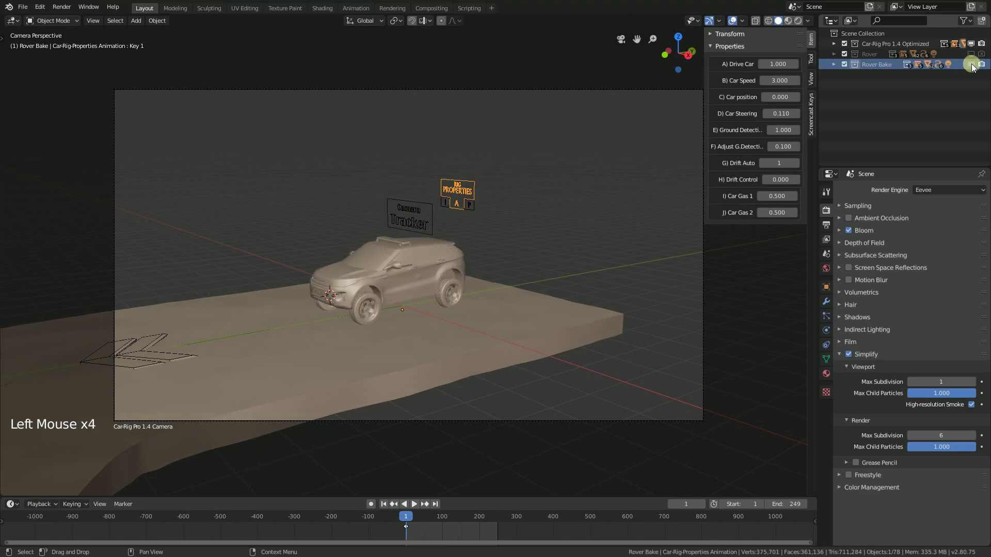
# Step: Select all the Rover Bake car's parts in the viewport for baking
pyautogui.rightClick(370, 305)
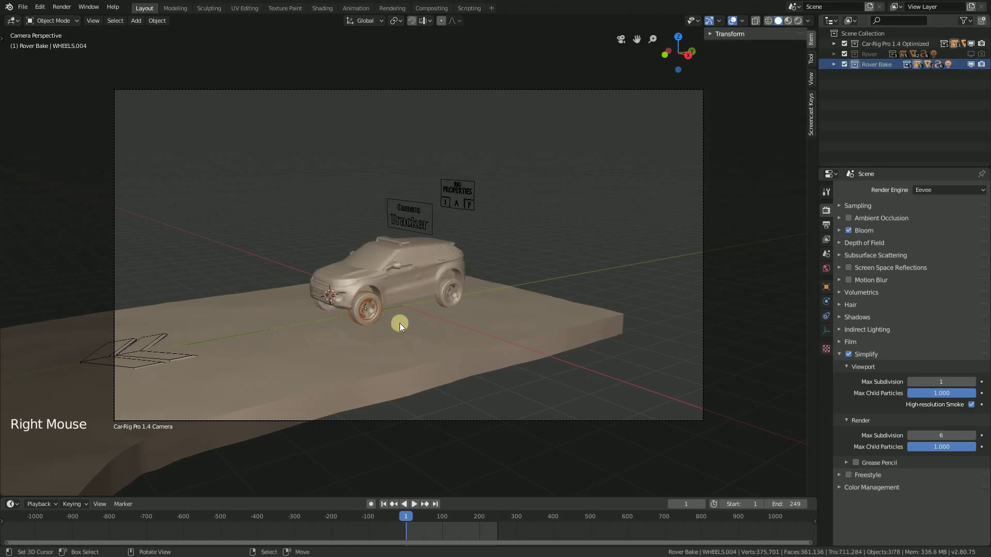
pyautogui.rightClick(454, 290)
pyautogui.rightClick(433, 257)
pyautogui.middleClick(386, 308)
pyautogui.press('KP_Decimal')
pyautogui.scroll(-3)
pyautogui.middleClick(432, 296)
pyautogui.rightClick(464, 315)
pyautogui.rightClick(311, 277)
pyautogui.middleClick(635, 265)
pyautogui.scroll(-3)
pyautogui.scroll(-3)
pyautogui.press('KP_0')
# Step: Check the drive timing and set the scene End frame to 220
pyautogui.click(419, 507)
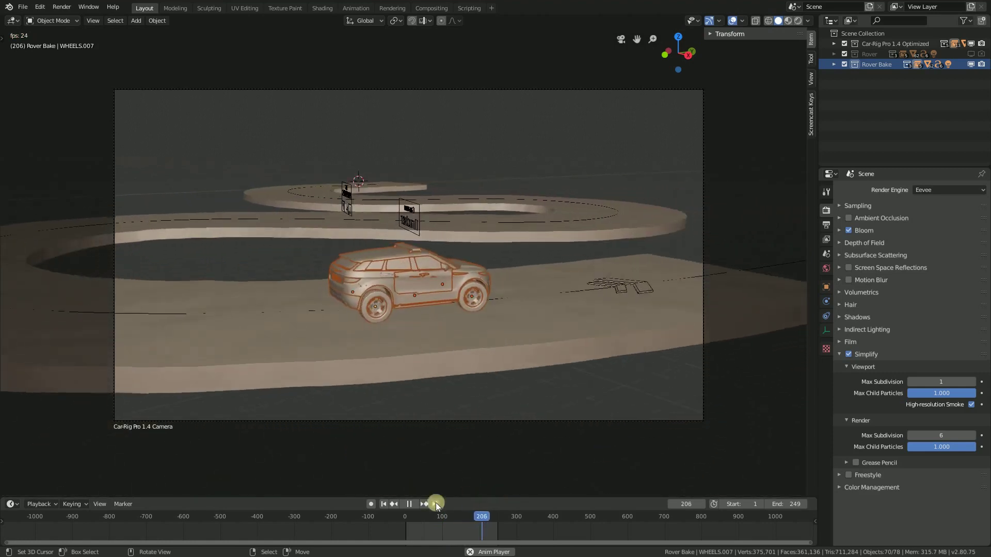
pyautogui.click(409, 507)
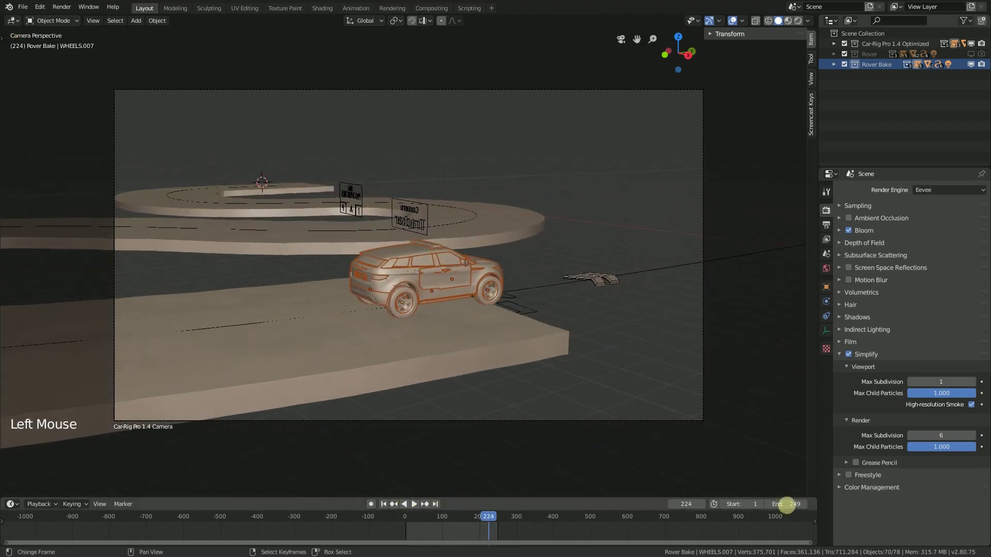
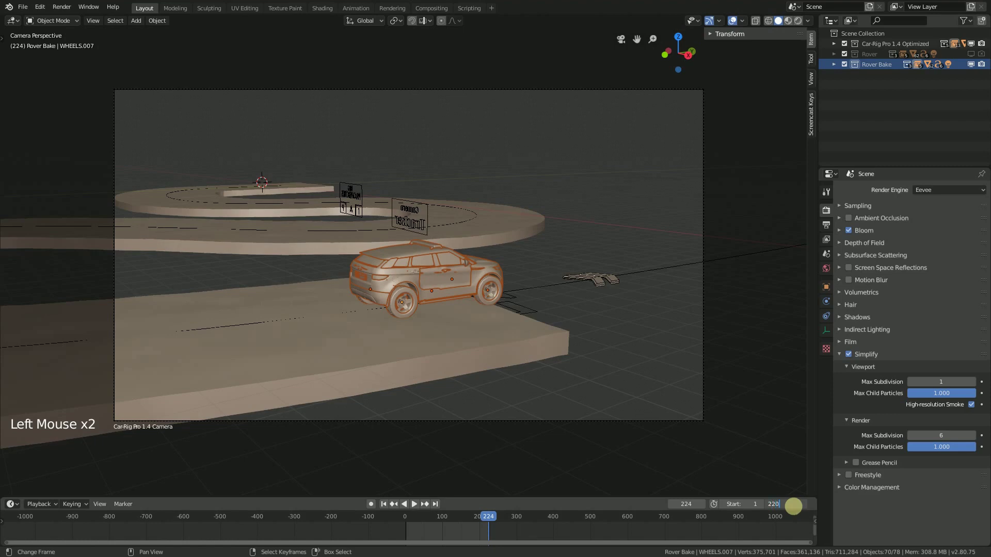
pyautogui.doubleClick(385, 509)
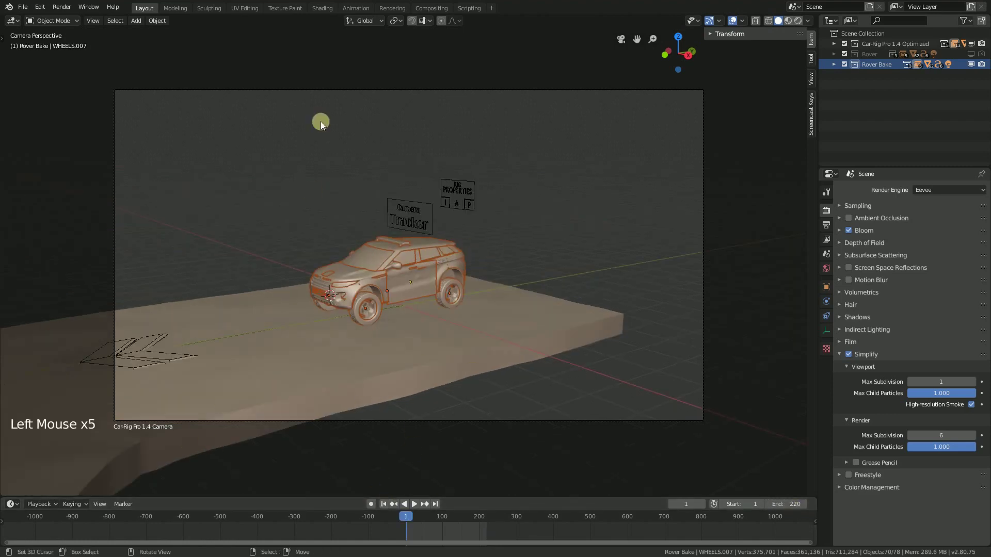
pyautogui.middleClick(493, 272)
pyautogui.scroll(3)
pyautogui.scroll(3)
pyautogui.middleClick(504, 287)
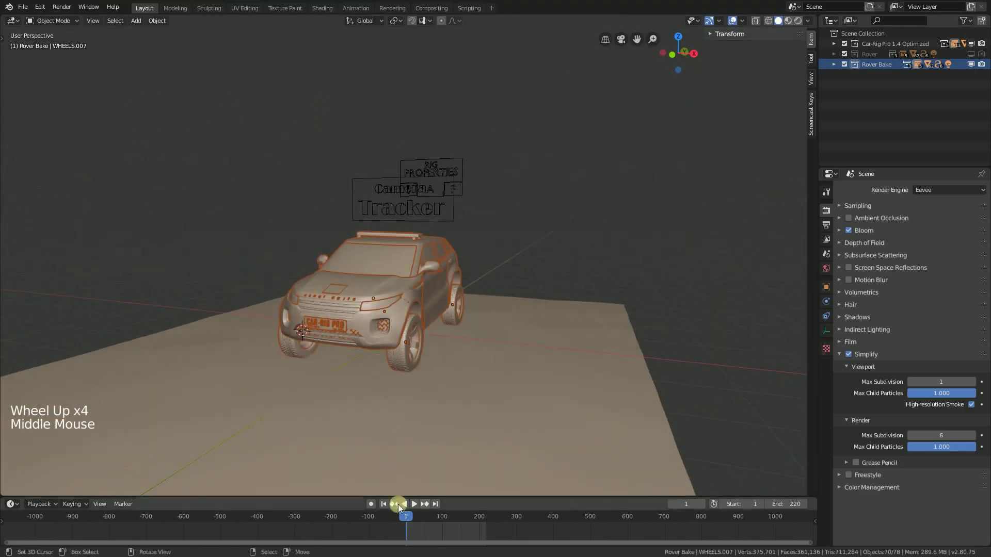
# Step: Run Bake Action with Start 1, End 220, Visual Keying and Clear Parents enabled
pyautogui.click(160, 24)
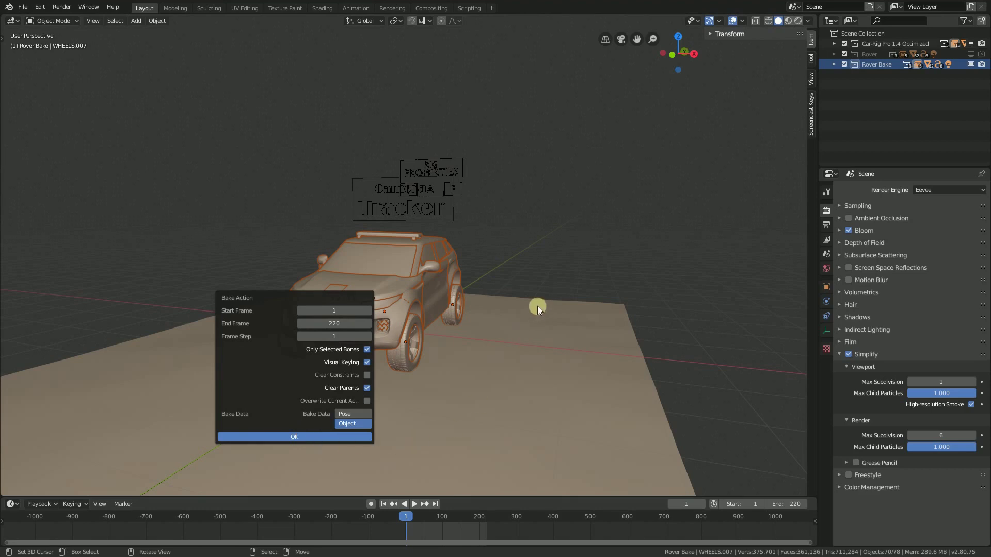
pyautogui.scroll(-3)
pyautogui.middleClick(580, 315)
pyautogui.scroll(3)
pyautogui.scroll(-3)
pyautogui.middleClick(556, 360)
# Step: Bake Object data rather than pose, then select the rig properties controller
pyautogui.click(442, 539)
pyautogui.click(433, 540)
pyautogui.click(385, 510)
pyautogui.scroll(3)
pyautogui.scroll(-3)
pyautogui.middleClick(443, 258)
pyautogui.rightClick(488, 147)
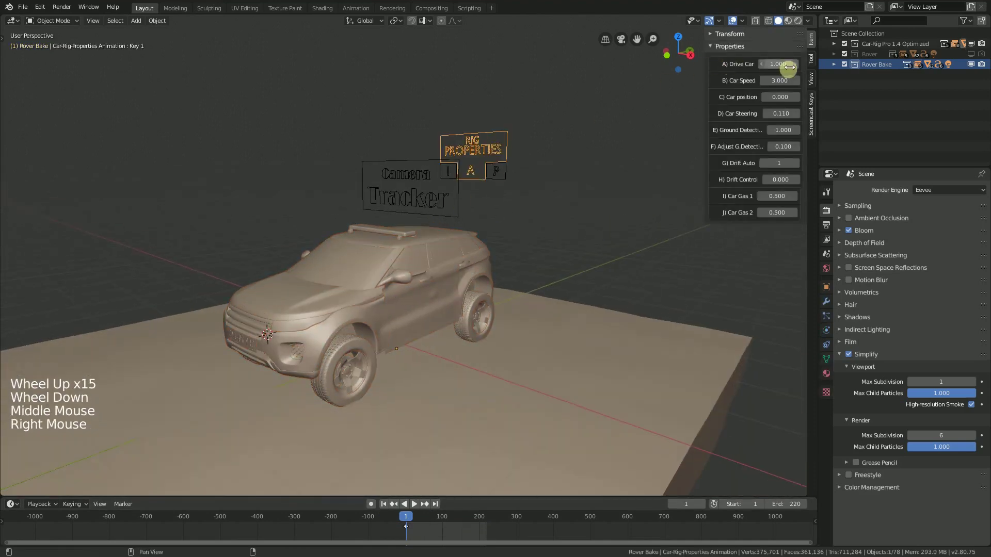
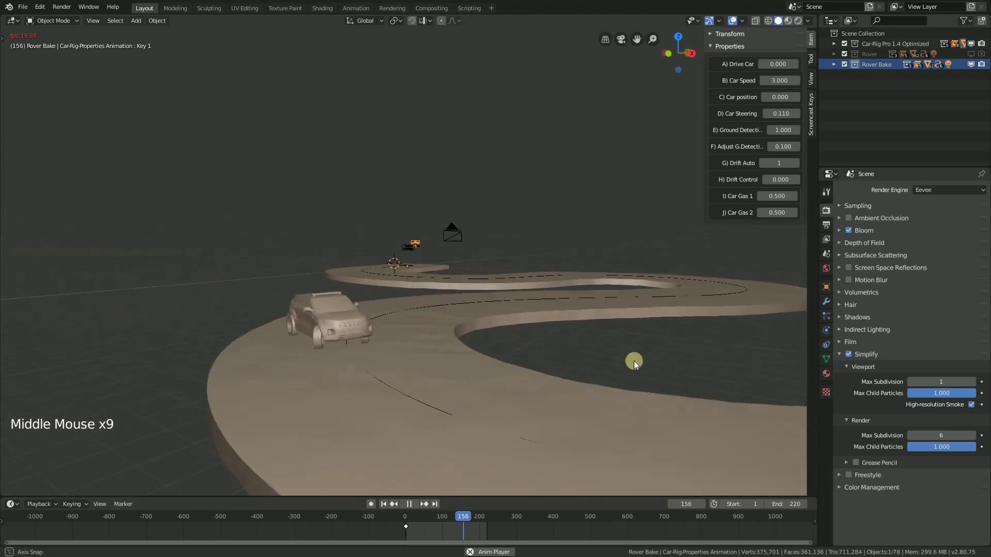
# Step: Set Drive Car to 0, verify the baked motion in playback and rewind to frame 1
pyautogui.press('space')
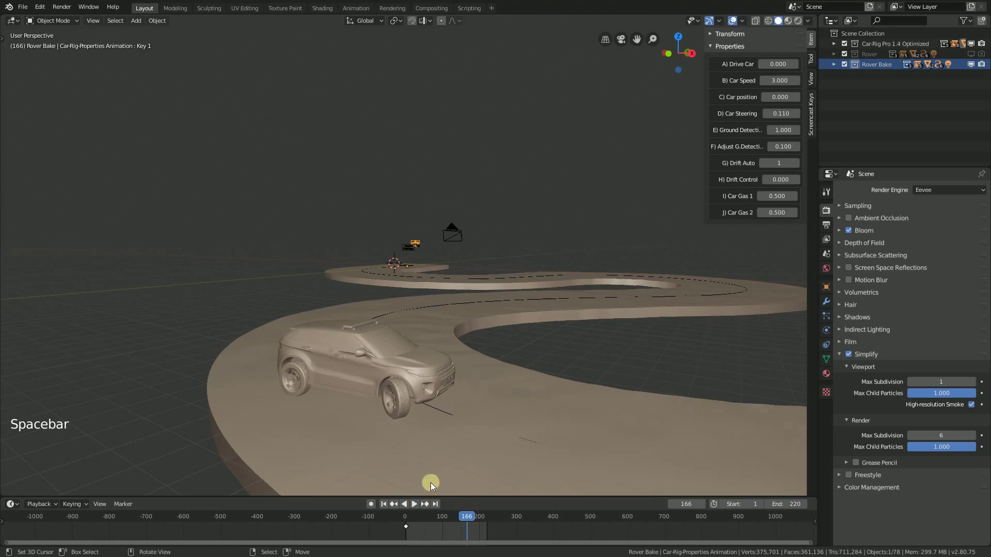
pyautogui.doubleClick(386, 508)
pyautogui.scroll(3)
pyautogui.middleClick(510, 298)
pyautogui.scroll(3)
# Step: Select the Camera Tracker and shift-select the Range Rover.001 body as parent target
pyautogui.rightClick(414, 219)
pyautogui.middleClick(482, 287)
pyautogui.rightClick(399, 254)
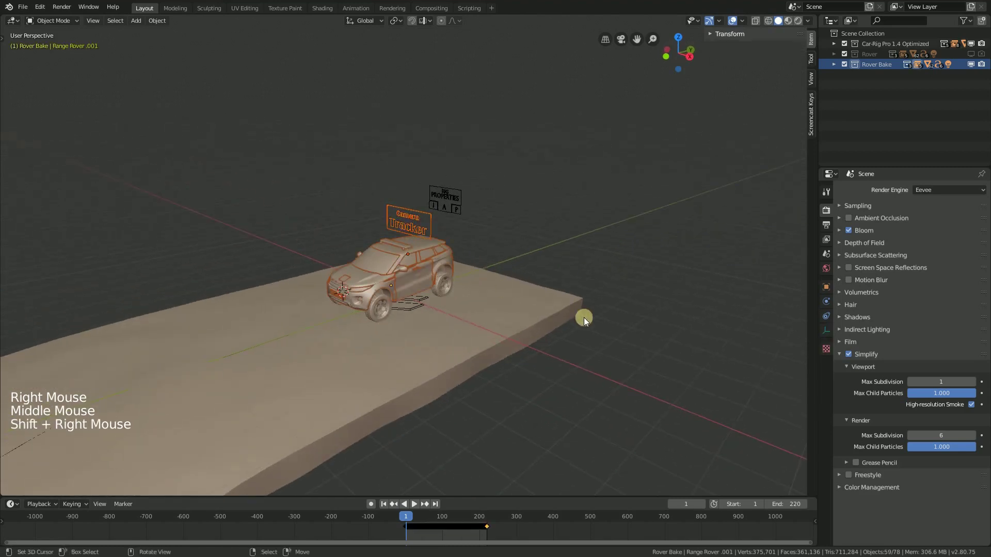
# Step: Parent the Camera Tracker to the baked body with Object (Without Inverse) and view through camera
pyautogui.press('ctrl+p')
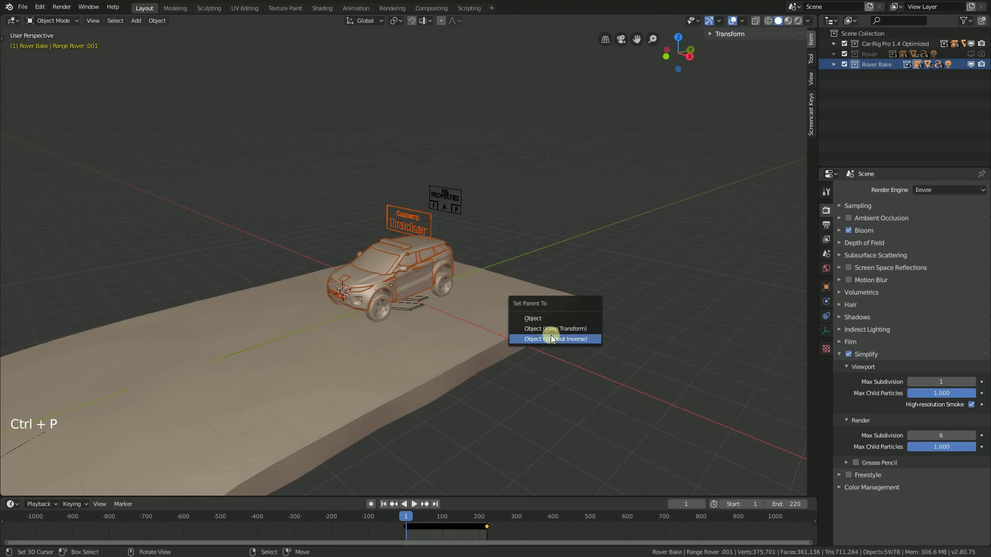
pyautogui.scroll(-3)
pyautogui.press('KP_0')
pyautogui.scroll(-3)
pyautogui.scroll(3)
# Step: Set Ground Detection to 0 and play to confirm the tracker rides with the car
pyautogui.rightClick(468, 180)
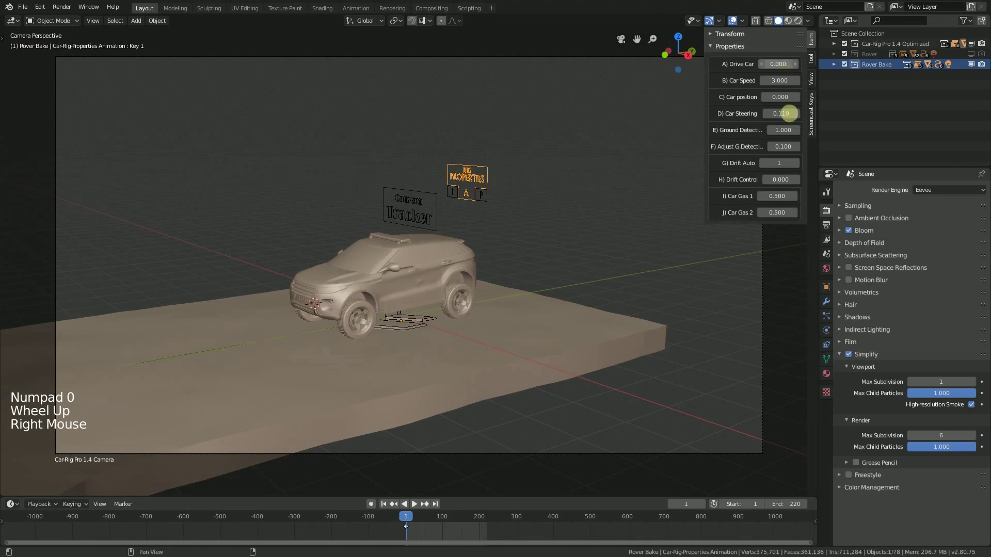
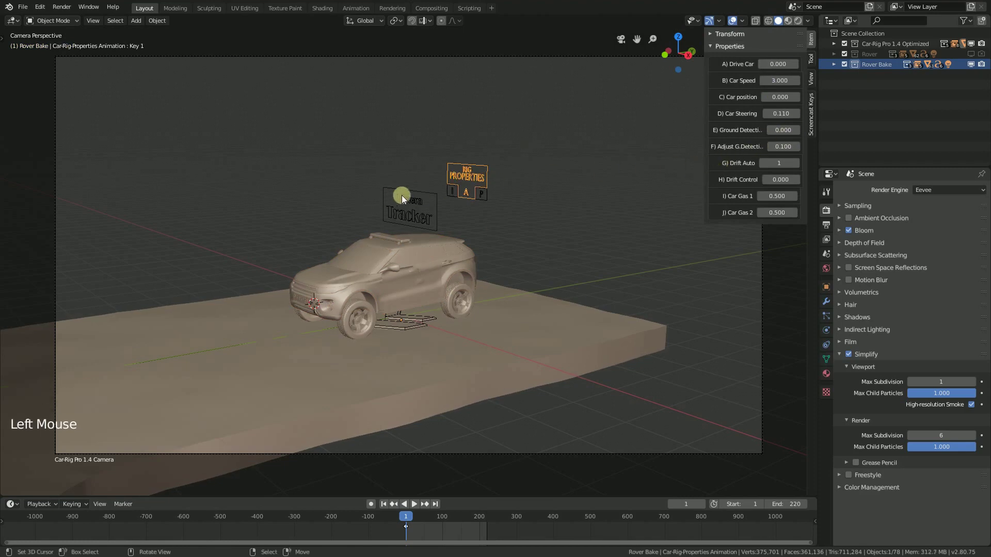
pyautogui.rightClick(418, 199)
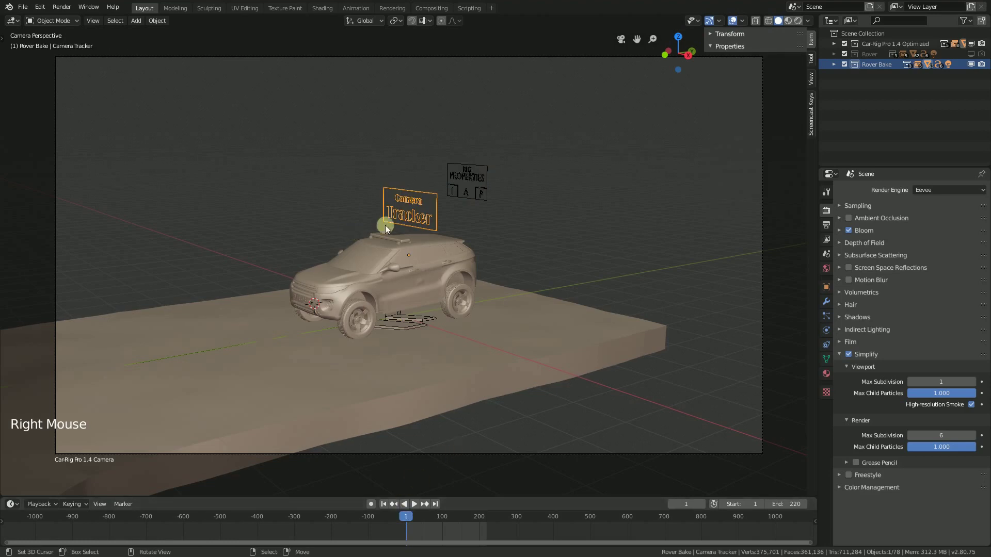
pyautogui.press('space')
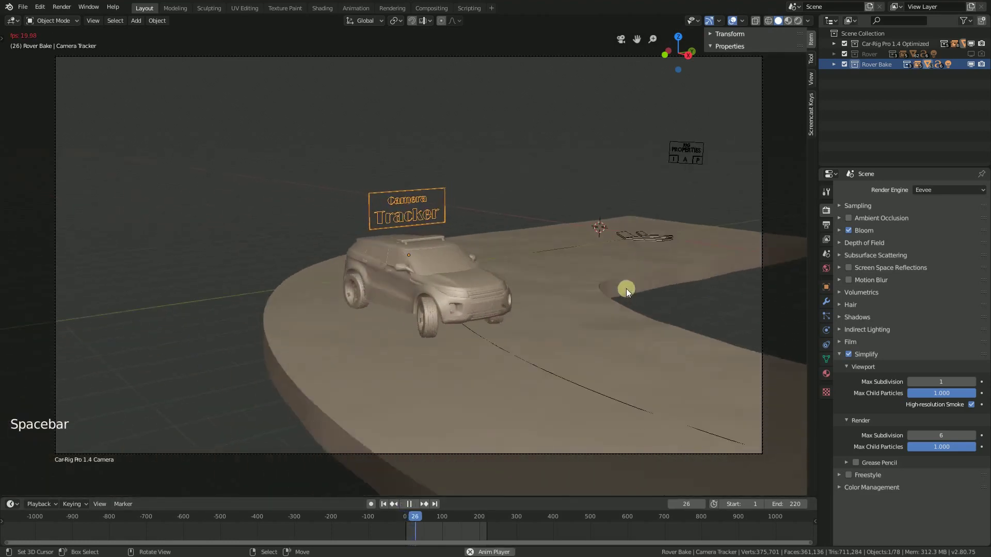